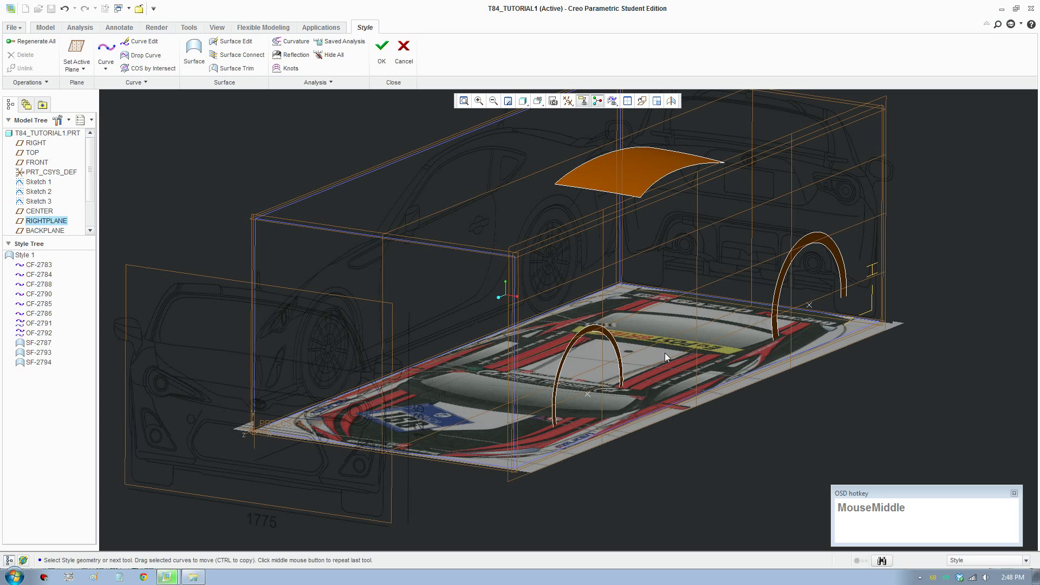
# Select the front wheel-arch curve CF-2788 and leave its editing mode
pyautogui.press('F8')
pyautogui.scroll(-3)
pyautogui.click(603, 334)
pyautogui.middleClick(627, 377)
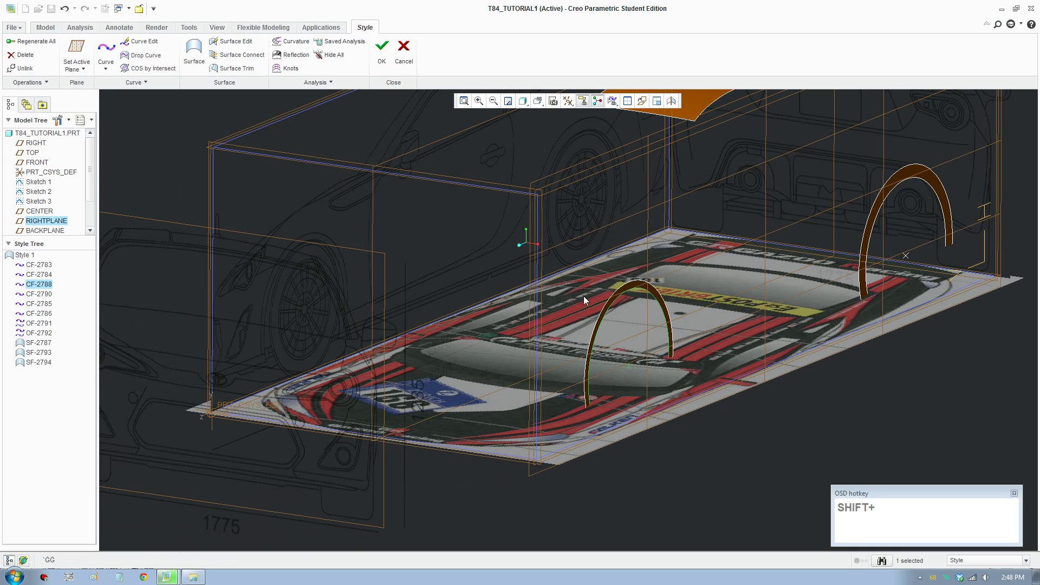
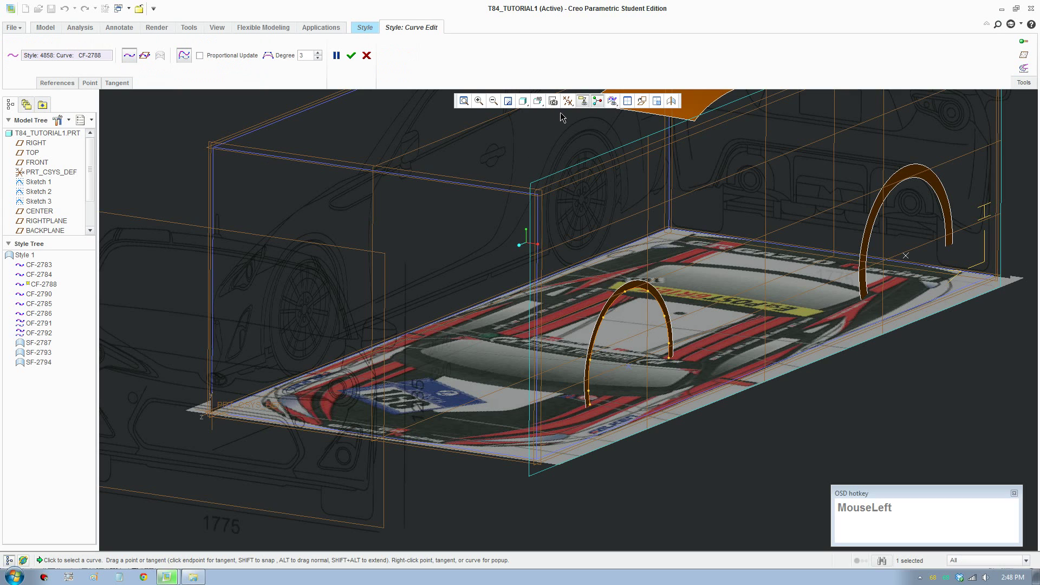
pyautogui.scroll(-3)
pyautogui.click(561, 165)
# Switch to the four-view layout and bring up the Curve operations list for moving the arch
pyautogui.scroll(-3)
pyautogui.click(631, 107)
pyautogui.scroll(3)
pyautogui.middleClick(511, 460)
pyautogui.scroll(3)
pyautogui.middleClick(445, 450)
pyautogui.click(359, 64)
pyautogui.scroll(-3)
pyautogui.click(145, 86)
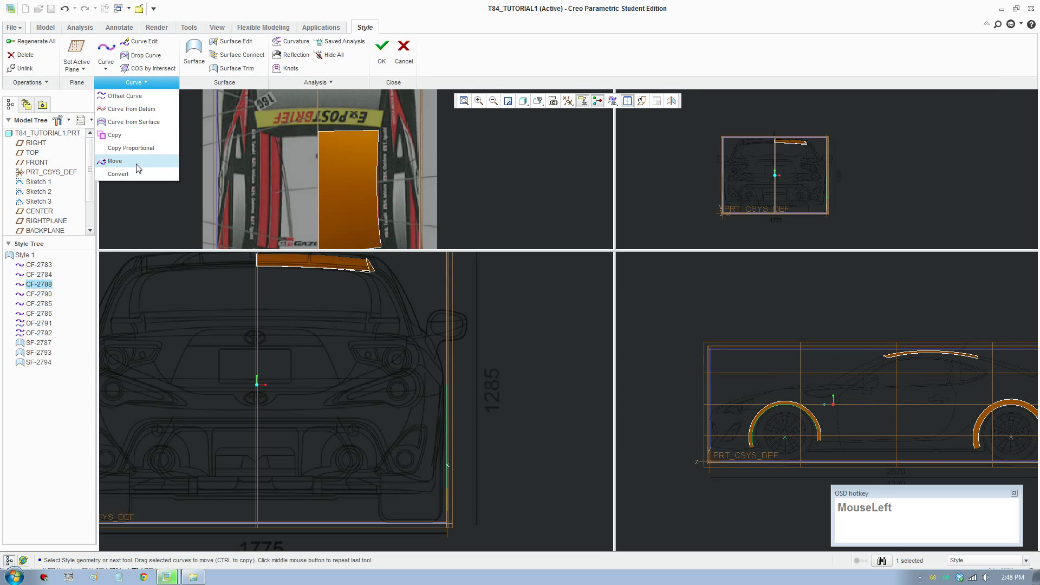
# Move curve CF-2788 in the rear viewport so it sits on the body's side edge
pyautogui.scroll(-3)
pyautogui.scroll(3)
pyautogui.middleClick(377, 462)
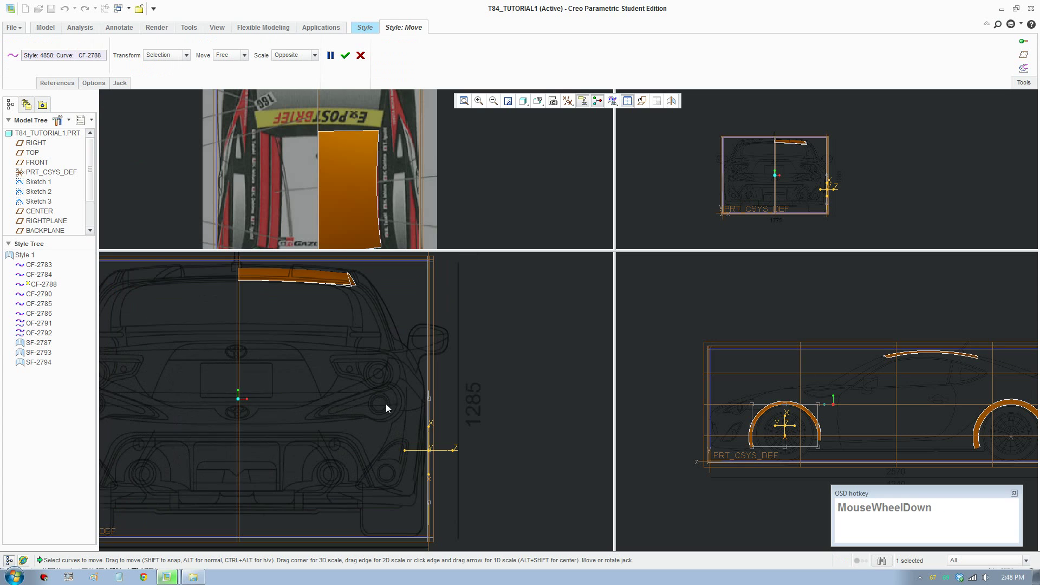
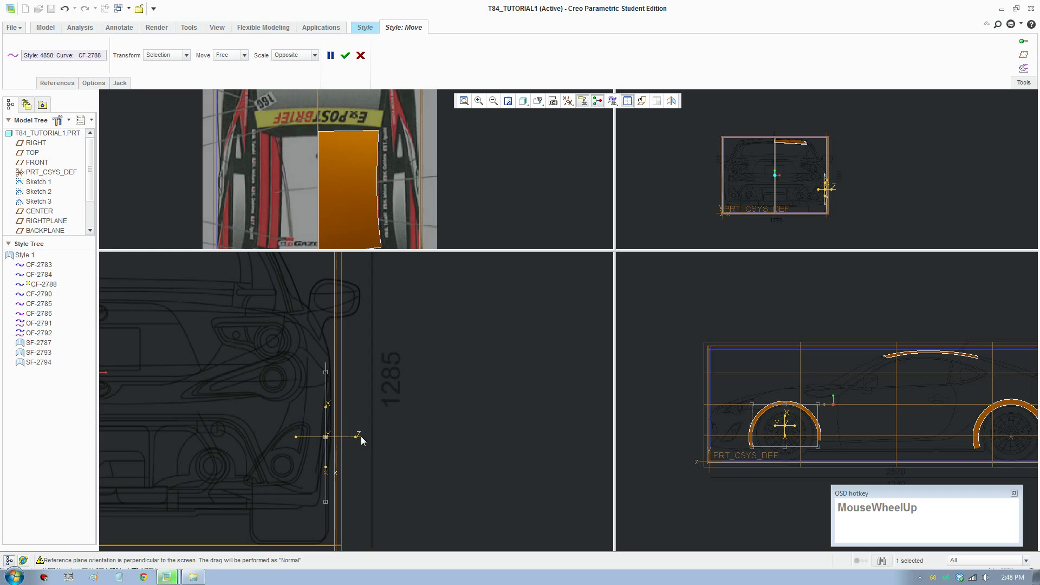
pyautogui.moveTo(359, 440); pyautogui.dragTo(361, 446)
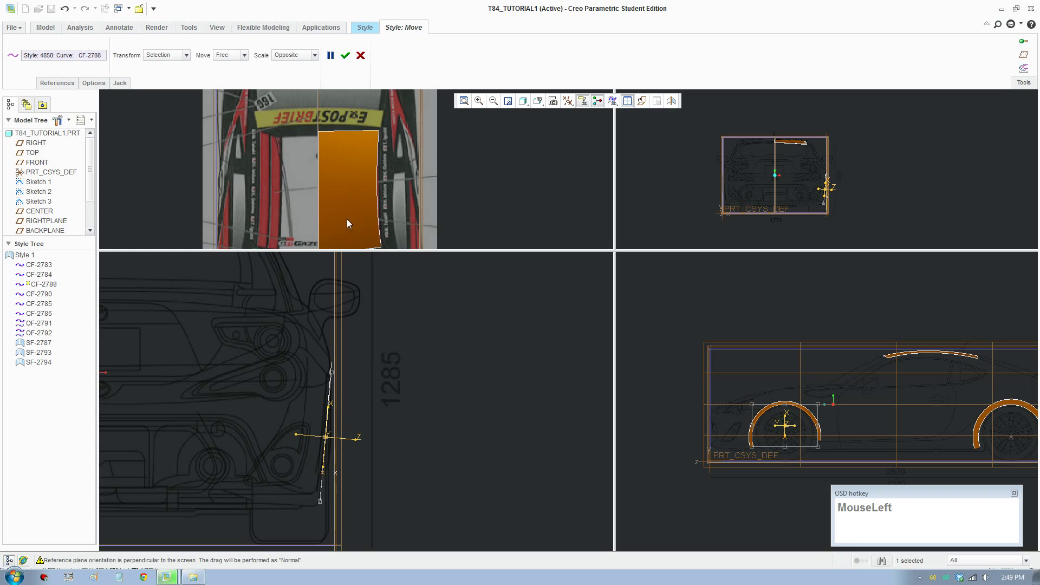
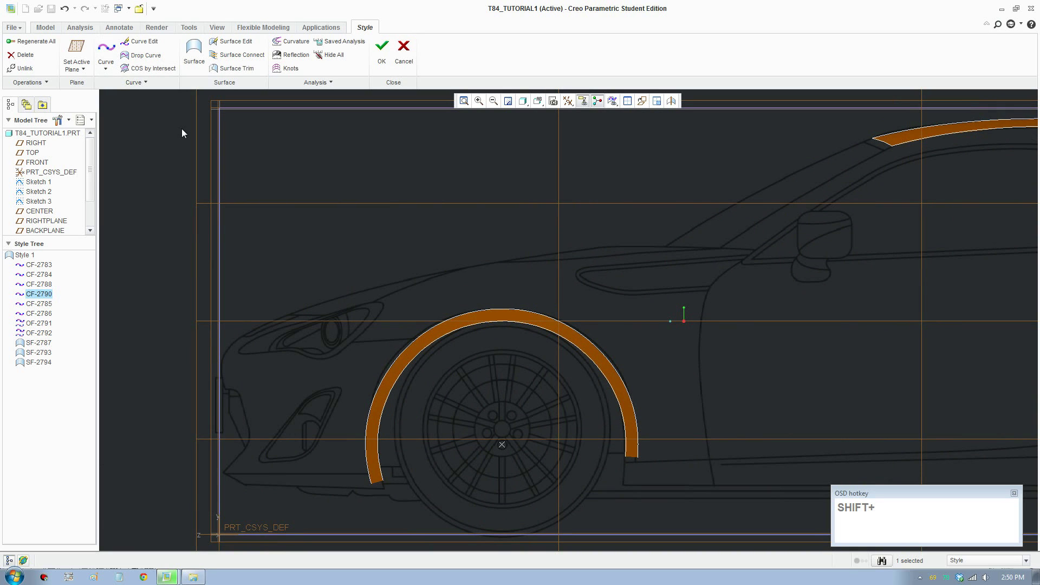
# Draw a new fender profile curve CF-2795 along the front wheel arch in side view
pyautogui.click(101, 56)
pyautogui.scroll(3)
pyautogui.scroll(-3)
pyautogui.moveTo(695, 473); pyautogui.dragTo(227, 58)
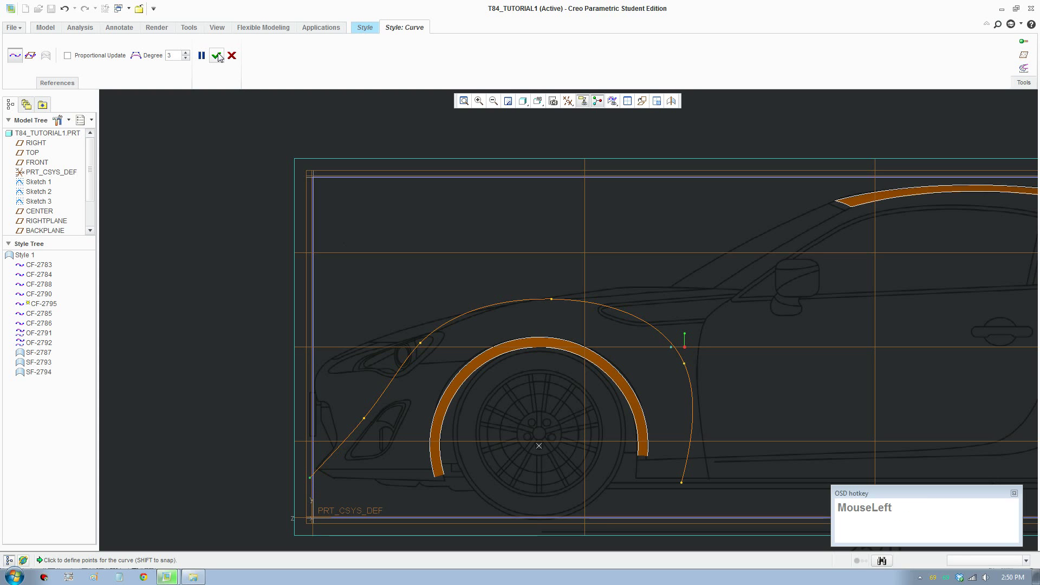
# Reopen the fender curve in Curve Edit and raise its degree to 5
pyautogui.scroll(3)
pyautogui.scroll(-3)
pyautogui.moveTo(274, 55); pyautogui.dragTo(710, 404)
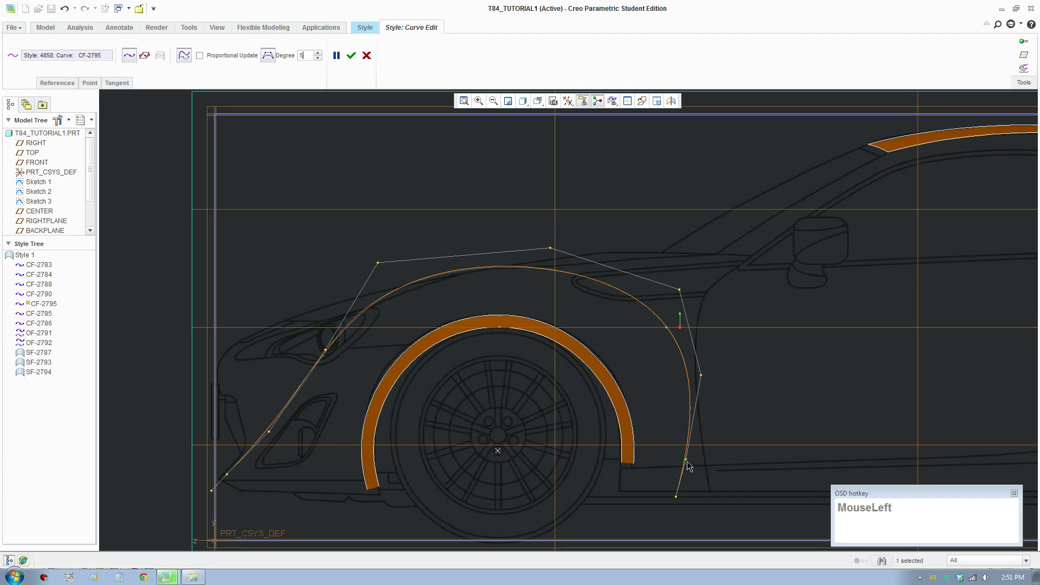
# Drag CF-2795's front control points to follow the bumper and headlight contour
pyautogui.rightClick(691, 465)
pyautogui.click(716, 523)
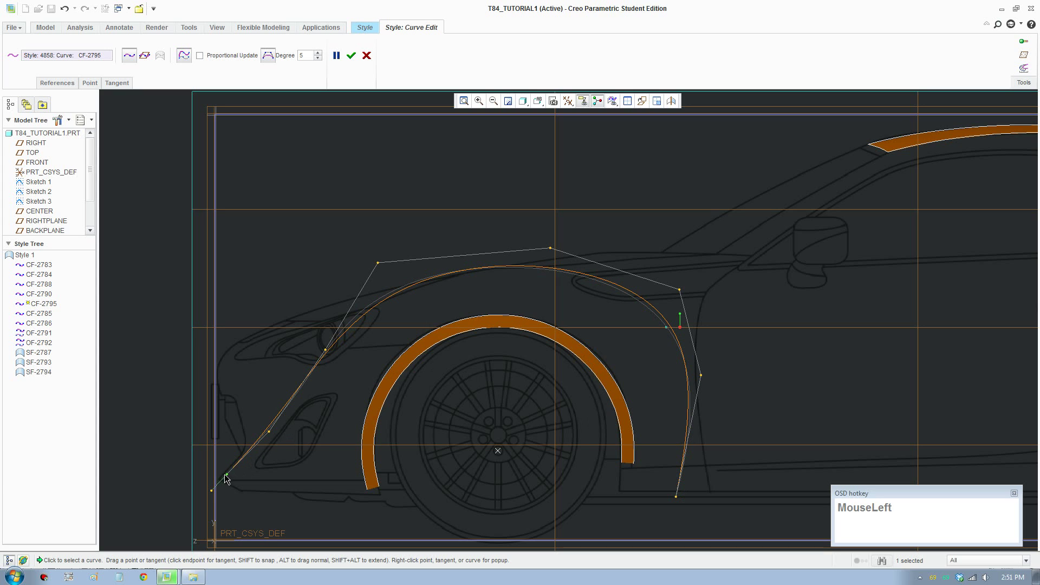
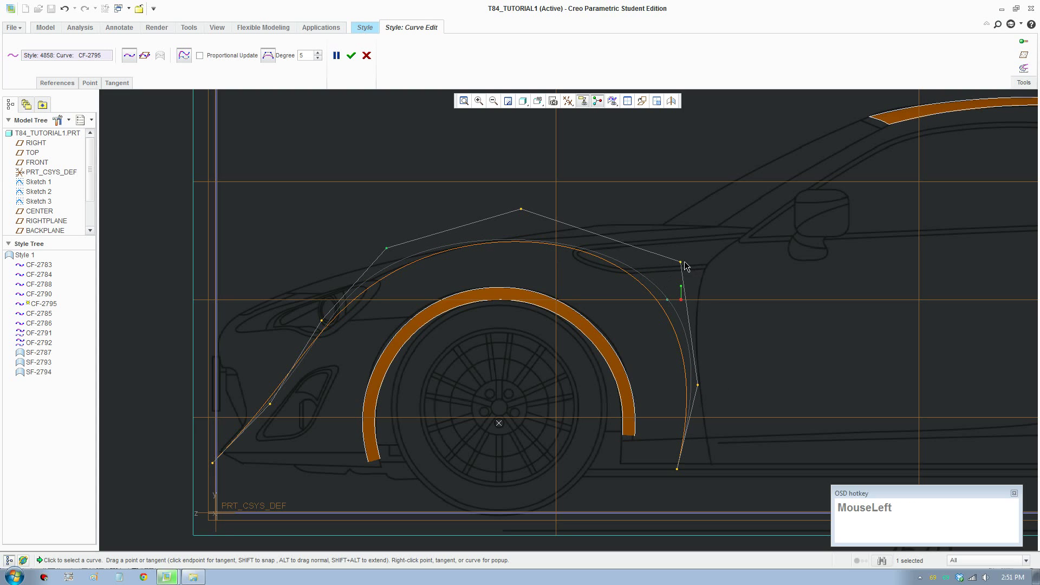
pyautogui.moveTo(683, 267); pyautogui.dragTo(273, 407)
pyautogui.moveTo(285, 401); pyautogui.dragTo(611, 297)
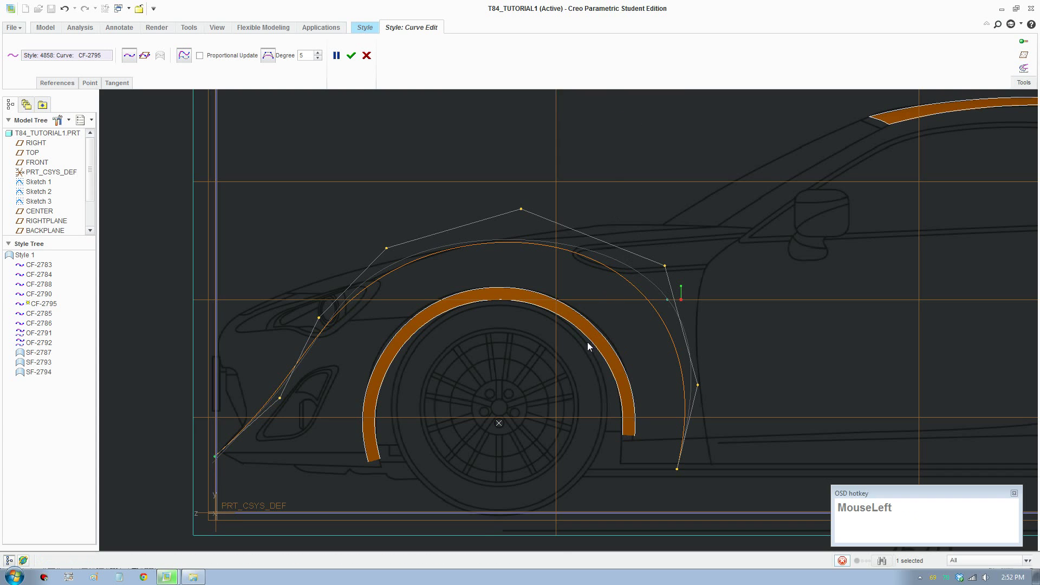
pyautogui.scroll(3)
# Pan and zoom the end-on viewport onto the body section near the fender curve
pyautogui.middleClick(416, 215)
pyautogui.scroll(3)
pyautogui.middleClick(436, 263)
pyautogui.scroll(-3)
pyautogui.middleClick(404, 224)
pyautogui.middleClick(404, 285)
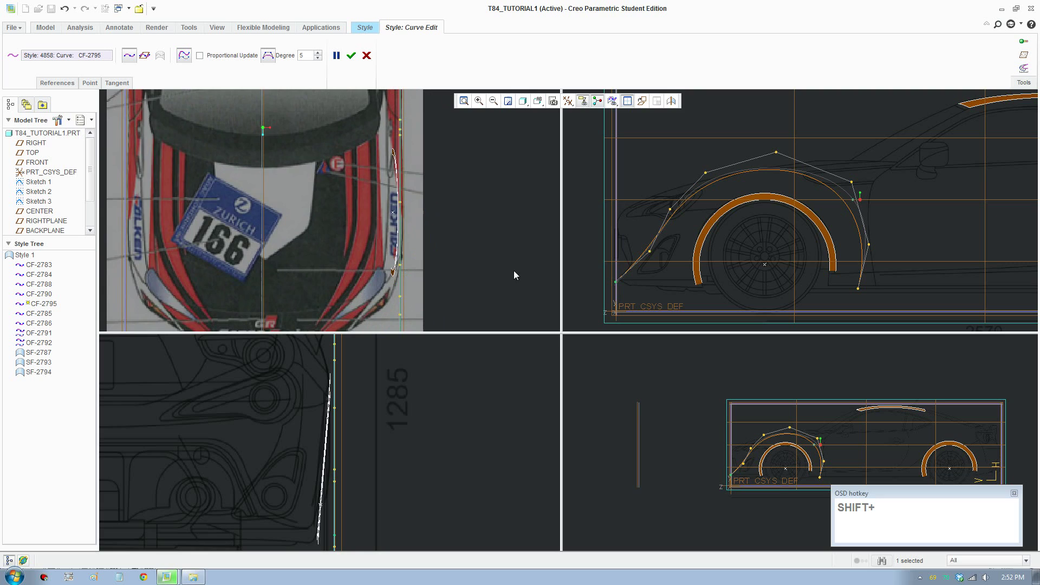
pyautogui.scroll(3)
pyautogui.middleClick(449, 260)
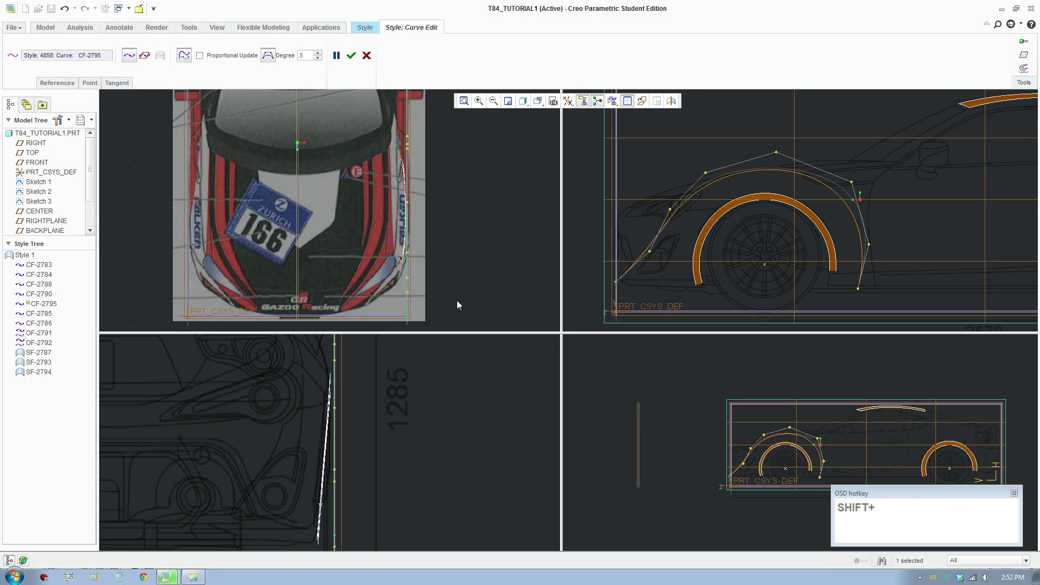
# Pull CF-2795's lower endpoint outward from the body side in the end view
pyautogui.press('F8')
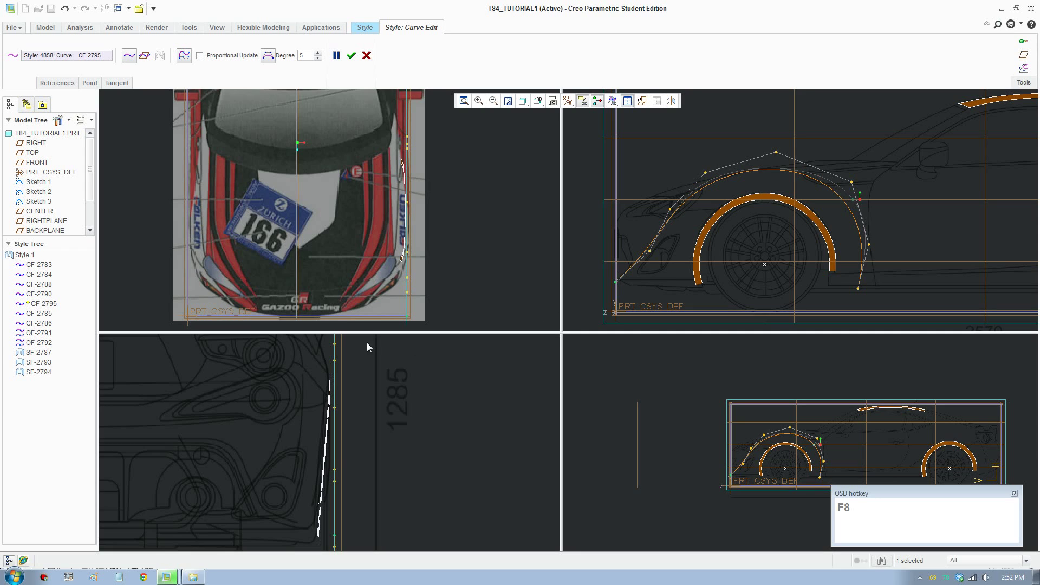
pyautogui.click(410, 321)
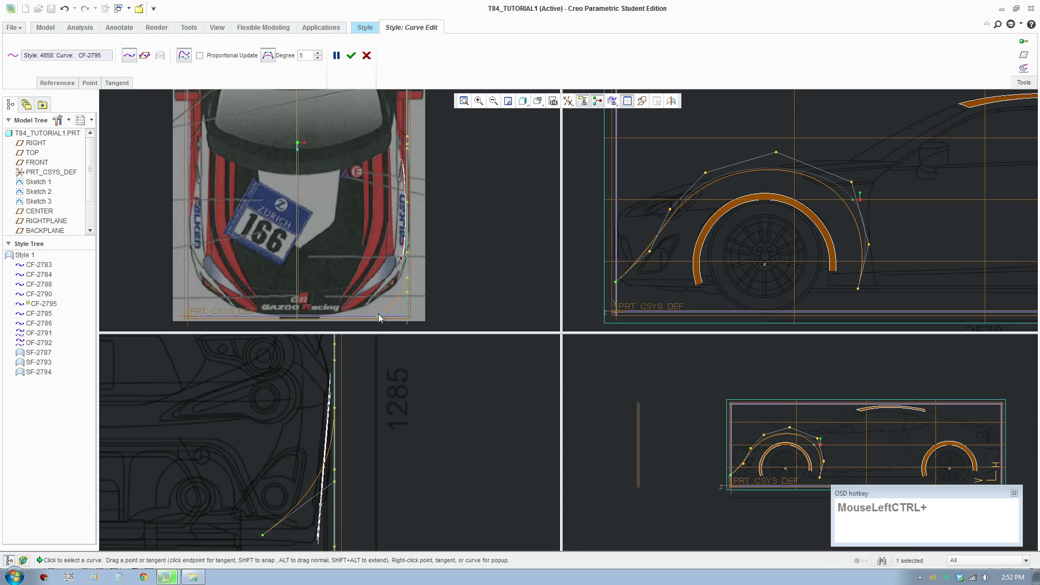
pyautogui.click(371, 321)
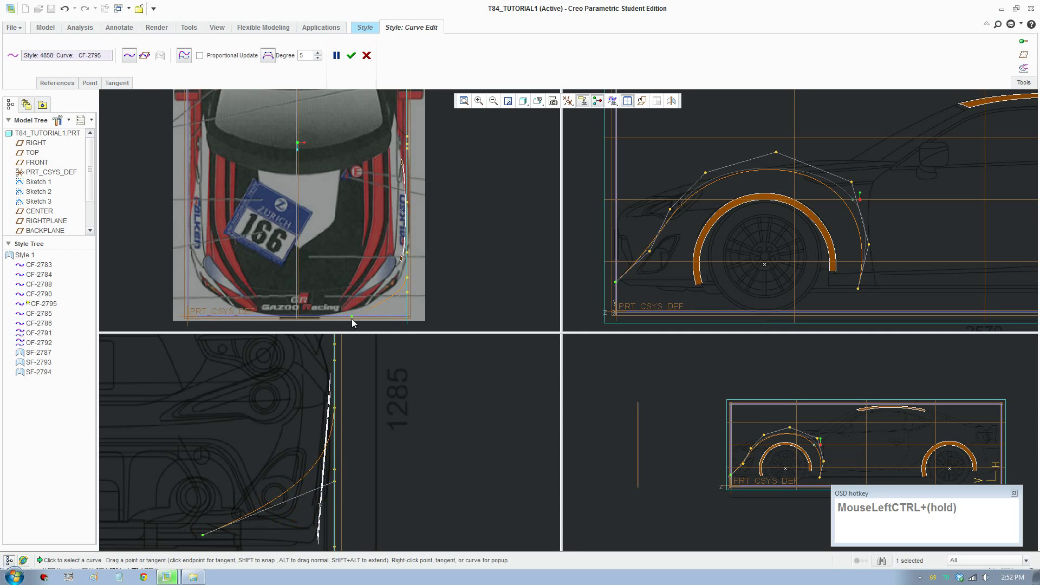
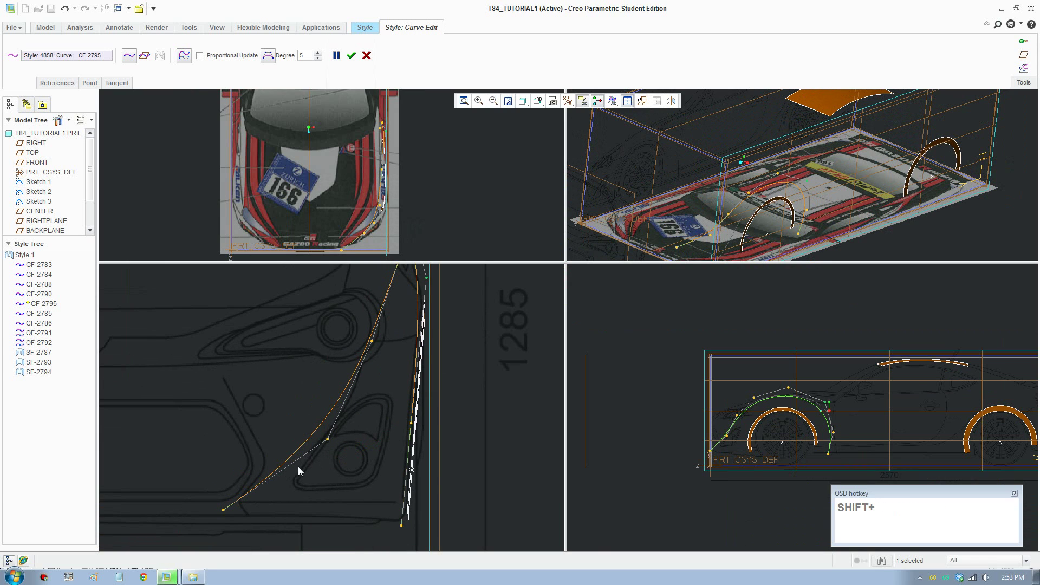
# Reshape CF-2795's bend and nudge its top control point toward the body edge in end view
pyautogui.click(330, 444)
pyautogui.moveTo(287, 441); pyautogui.dragTo(240, 516)
pyautogui.moveTo(243, 515); pyautogui.dragTo(390, 305)
pyautogui.scroll(3)
pyautogui.middleClick(369, 389)
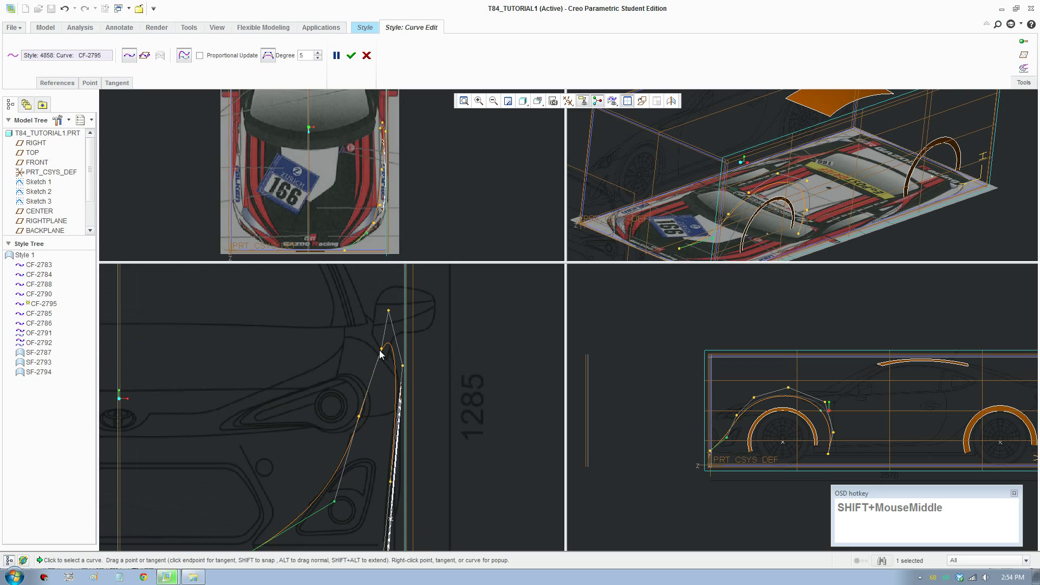
pyautogui.click(382, 355)
pyautogui.click(373, 353)
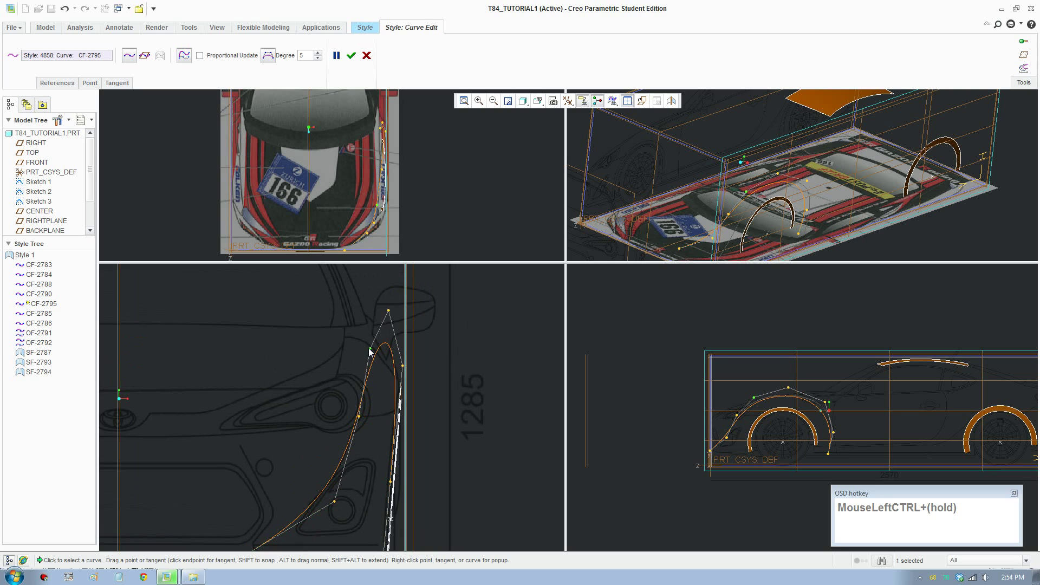
# Move a middle control point onto the body contour and accept the curve edit
pyautogui.scroll(3)
pyautogui.middleClick(386, 468)
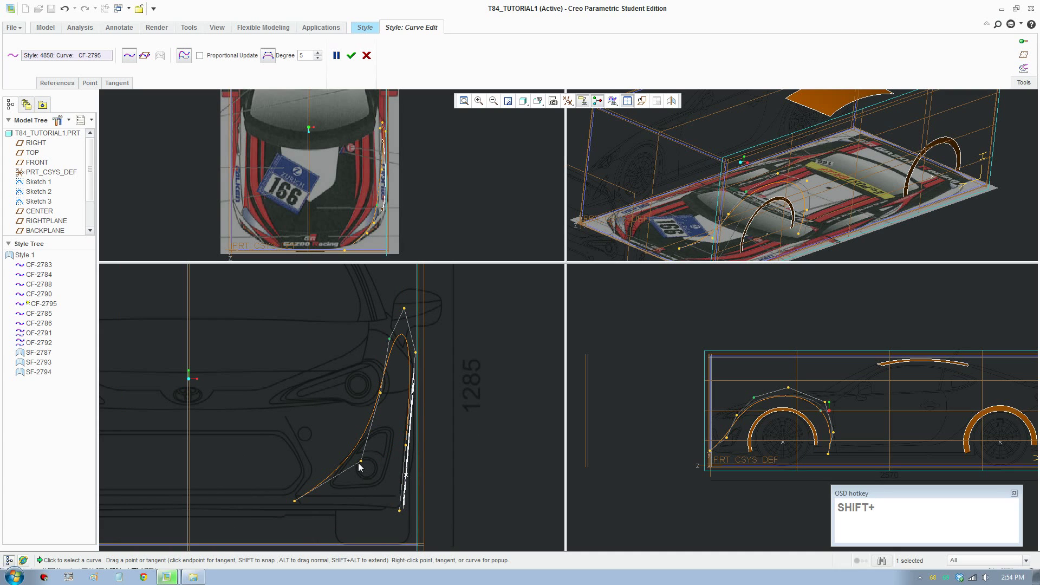
pyautogui.click(363, 468)
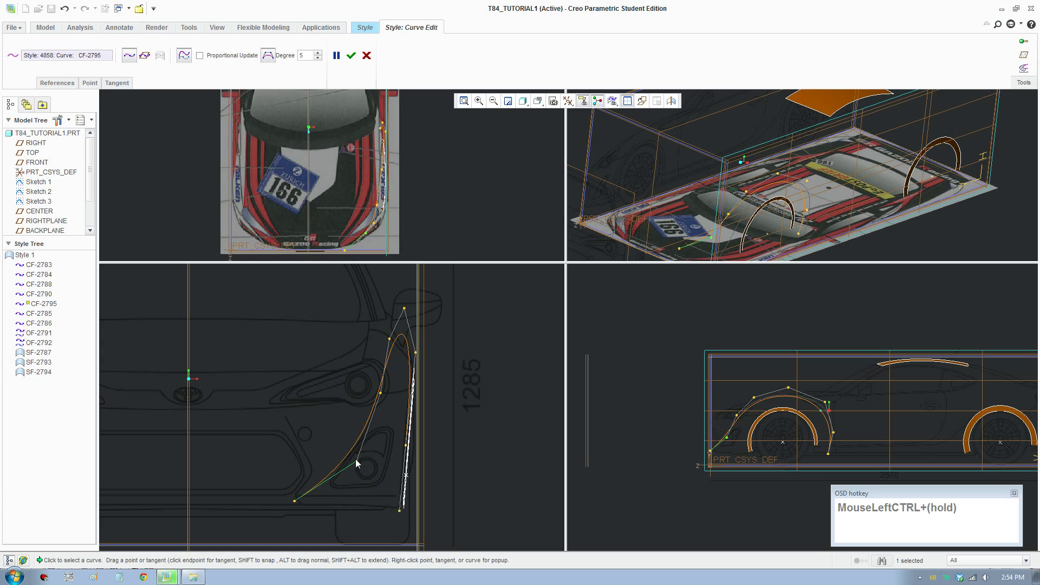
pyautogui.scroll(-3)
pyautogui.click(763, 372)
pyautogui.scroll(3)
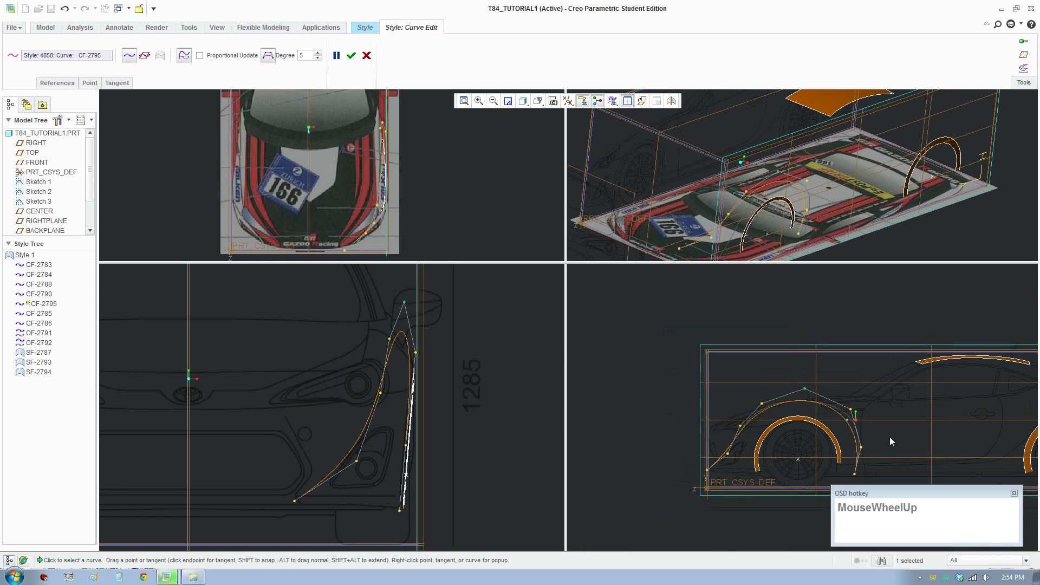
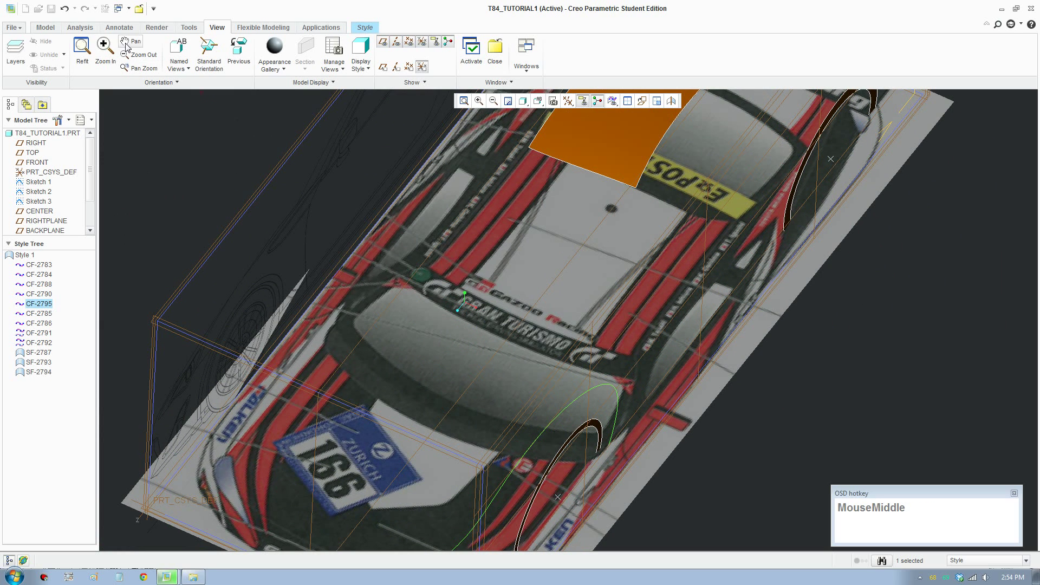
pyautogui.click(374, 38)
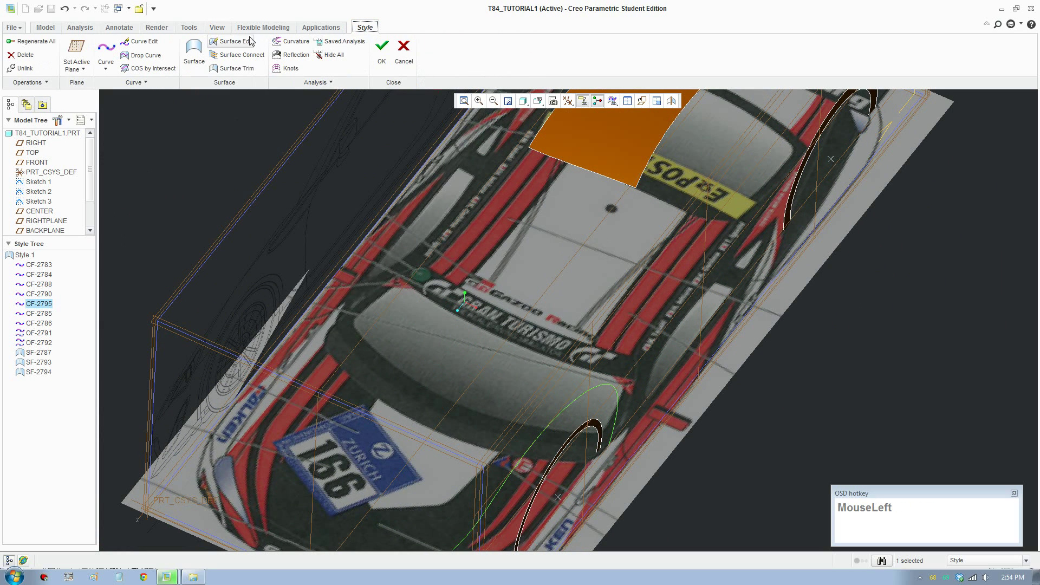
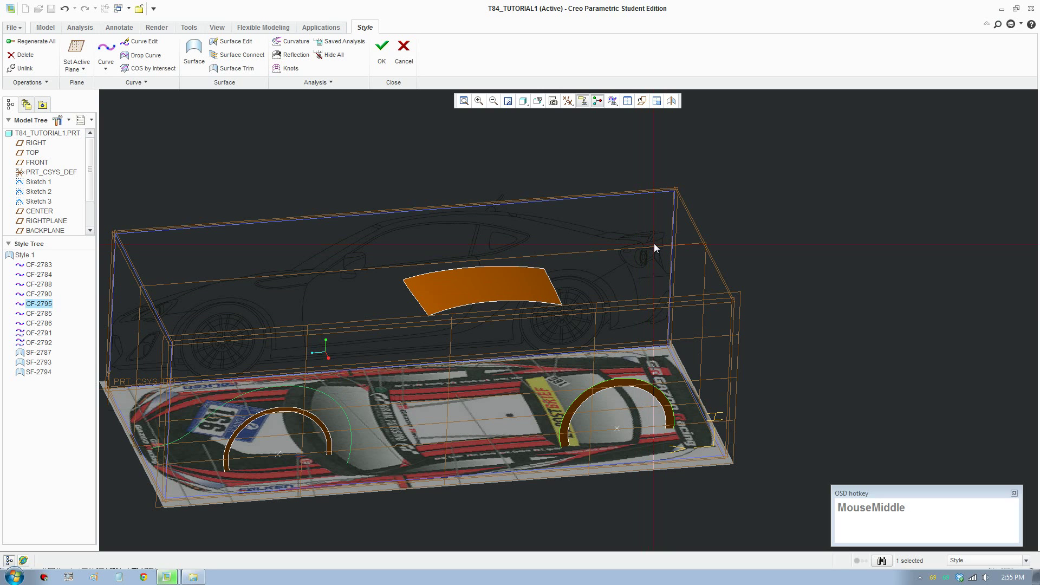
pyautogui.scroll(3)
pyautogui.scroll(-3)
pyautogui.middleClick(664, 304)
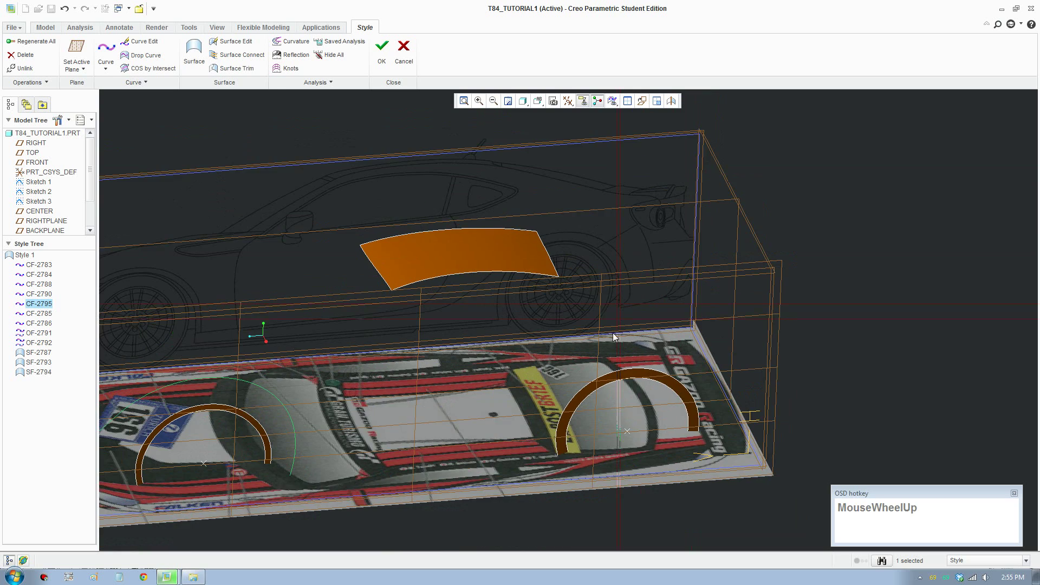
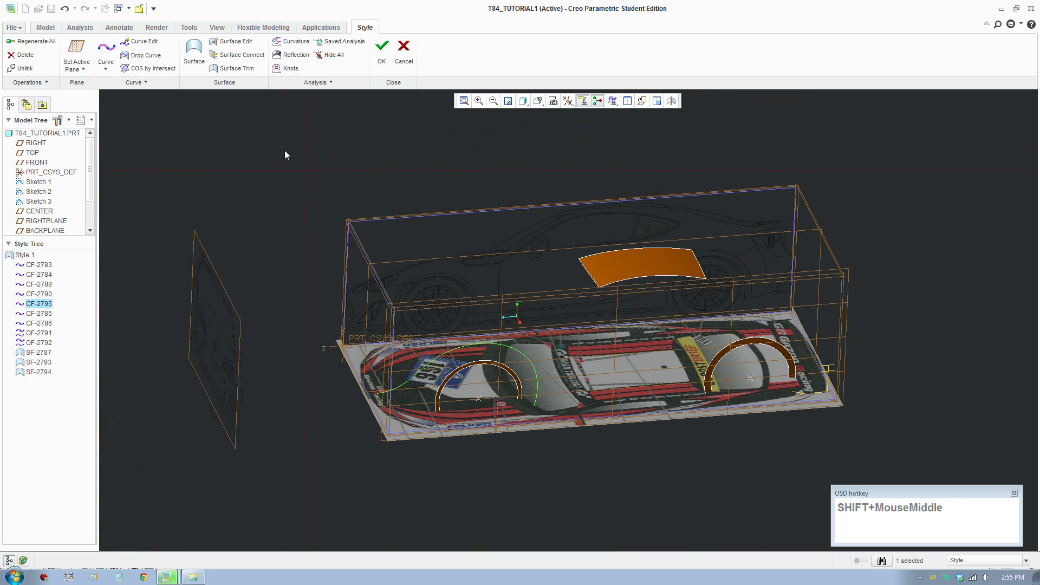
pyautogui.middleClick(801, 254)
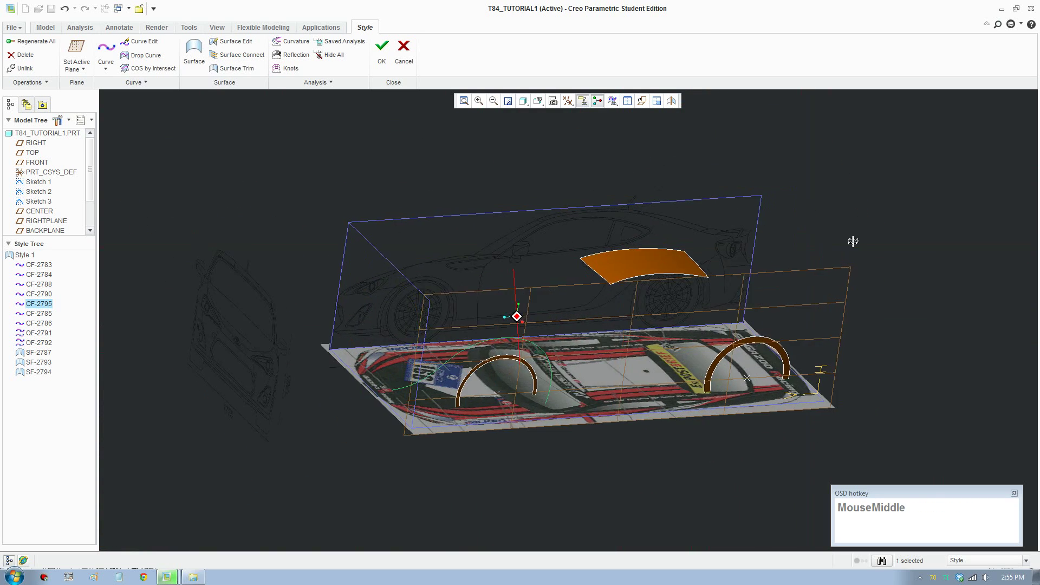
pyautogui.middleClick(819, 253)
pyautogui.middleClick(237, 60)
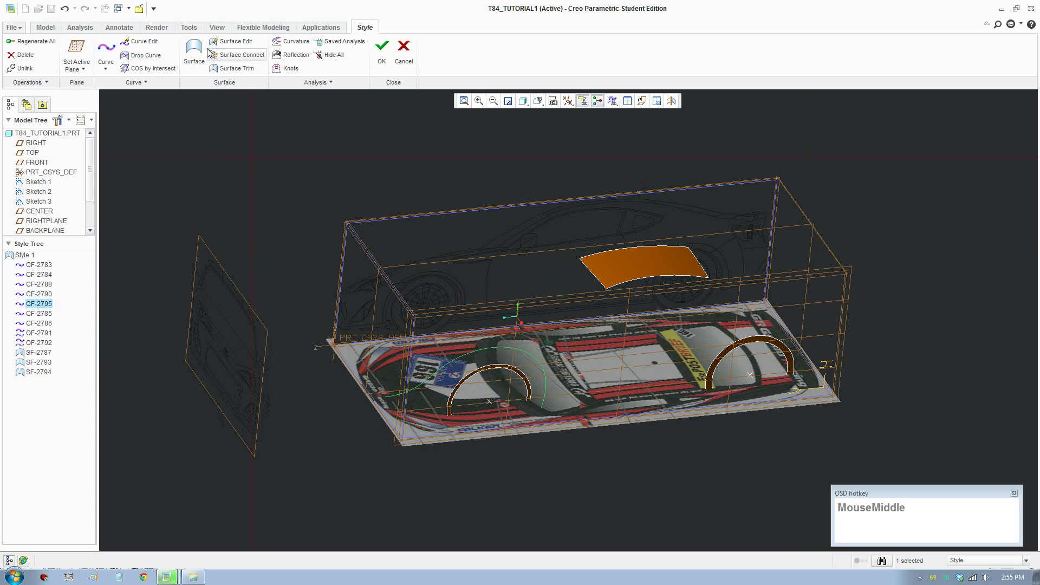
pyautogui.moveTo(217, 33); pyautogui.dragTo(195, 47)
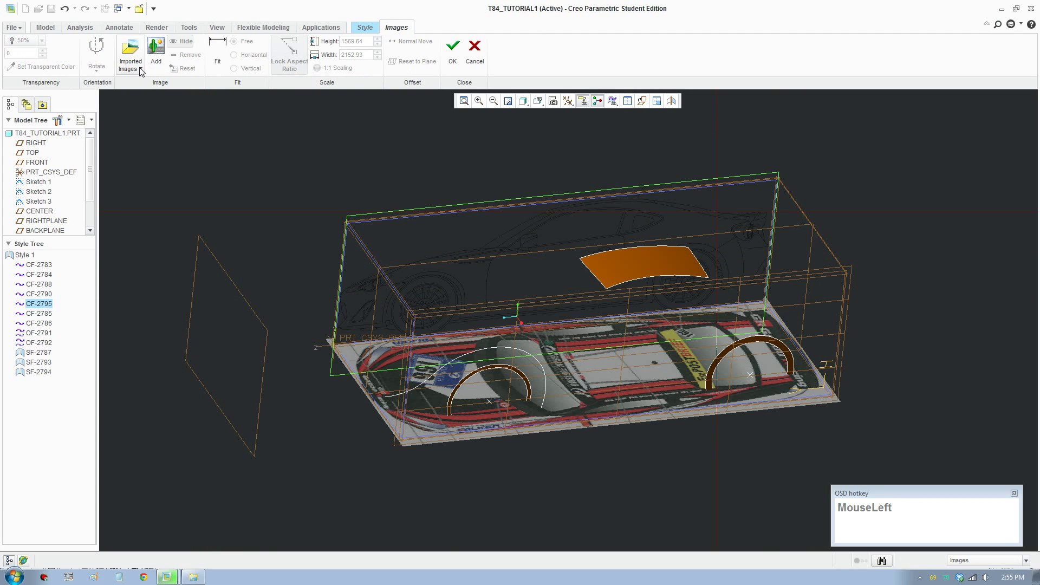
pyautogui.scroll(-3)
pyautogui.click(160, 117)
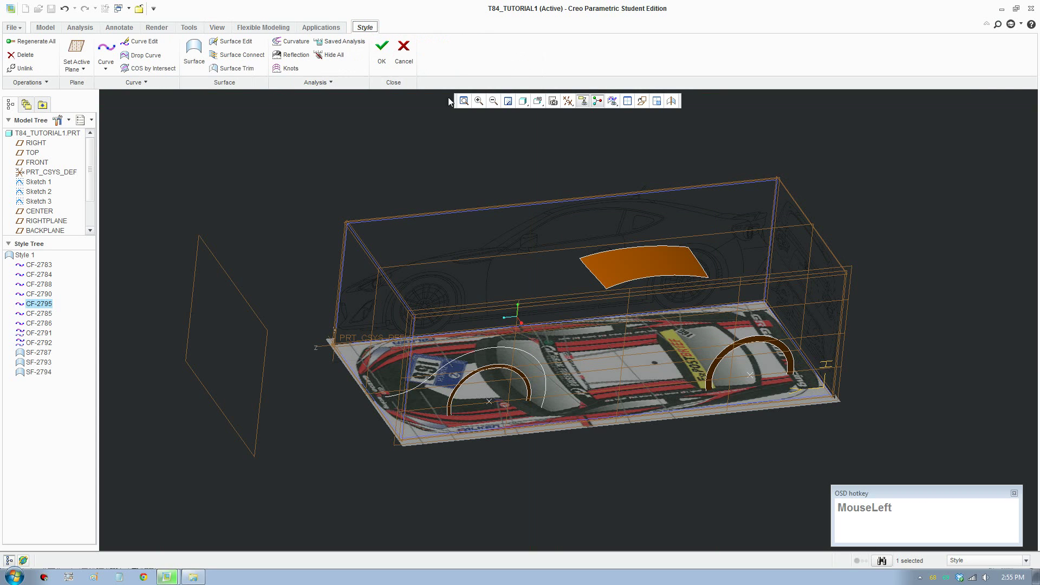
pyautogui.middleClick(766, 357)
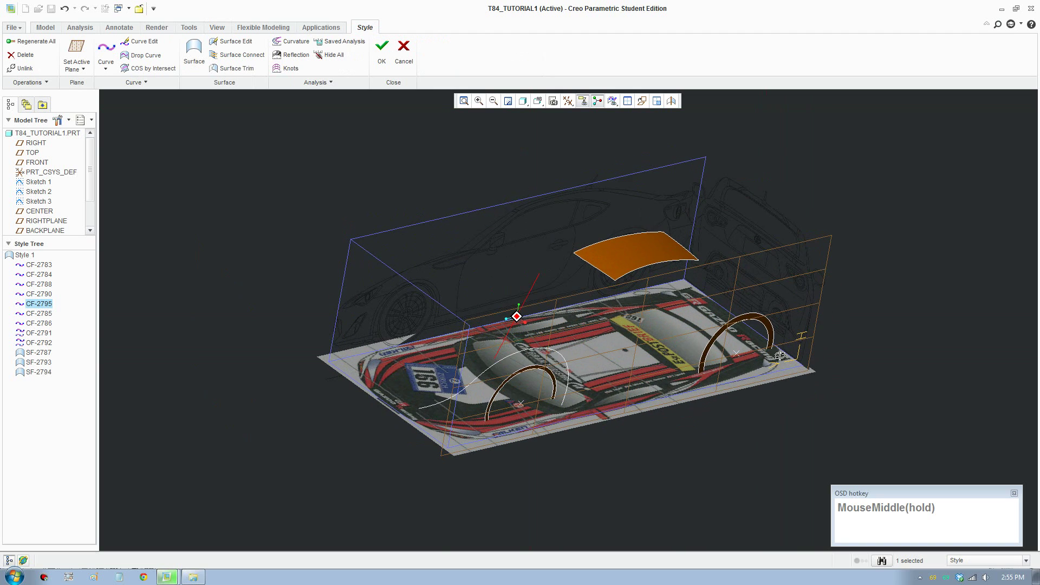
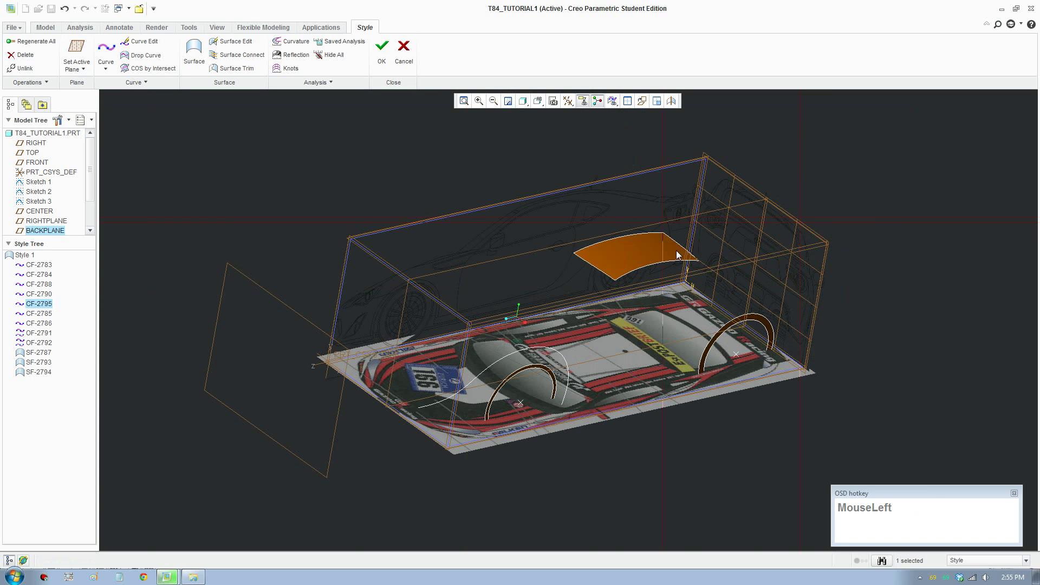
pyautogui.scroll(3)
pyautogui.moveTo(682, 265); pyautogui.dragTo(530, 142)
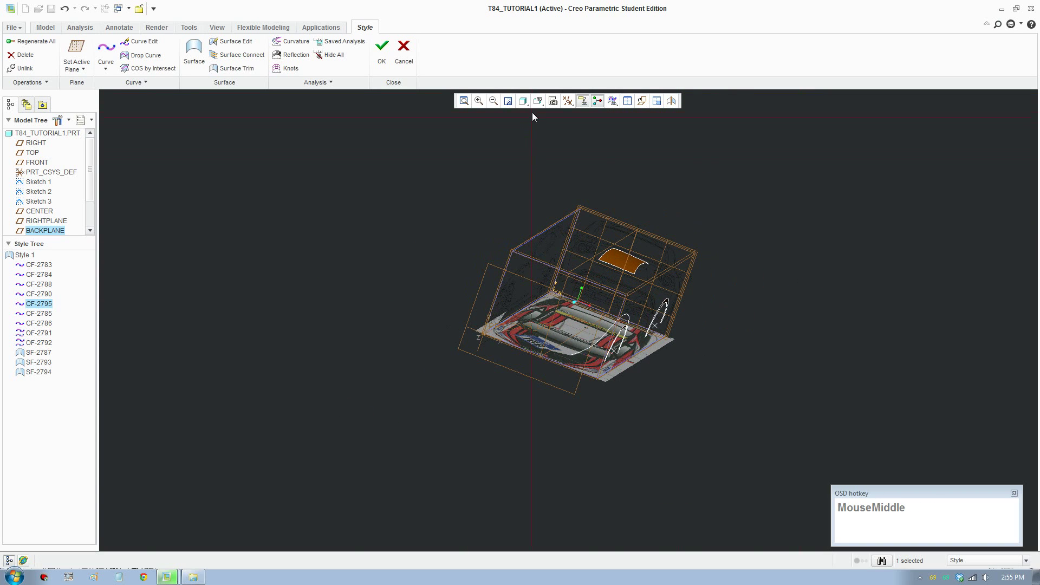
# View the car from BACK and draw curve CF-2796 along the rear deck line to the centreline
pyautogui.click(538, 111)
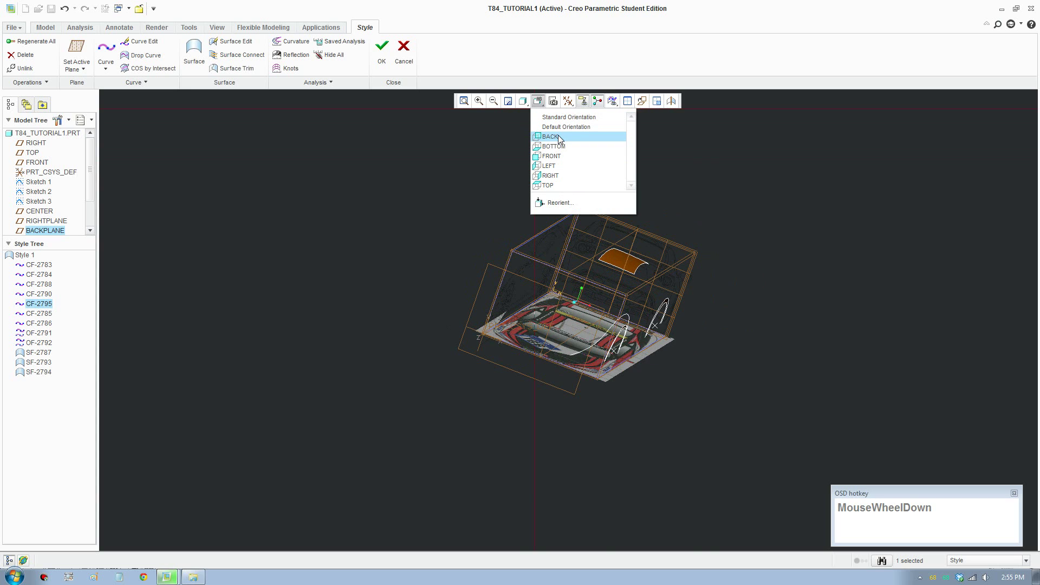
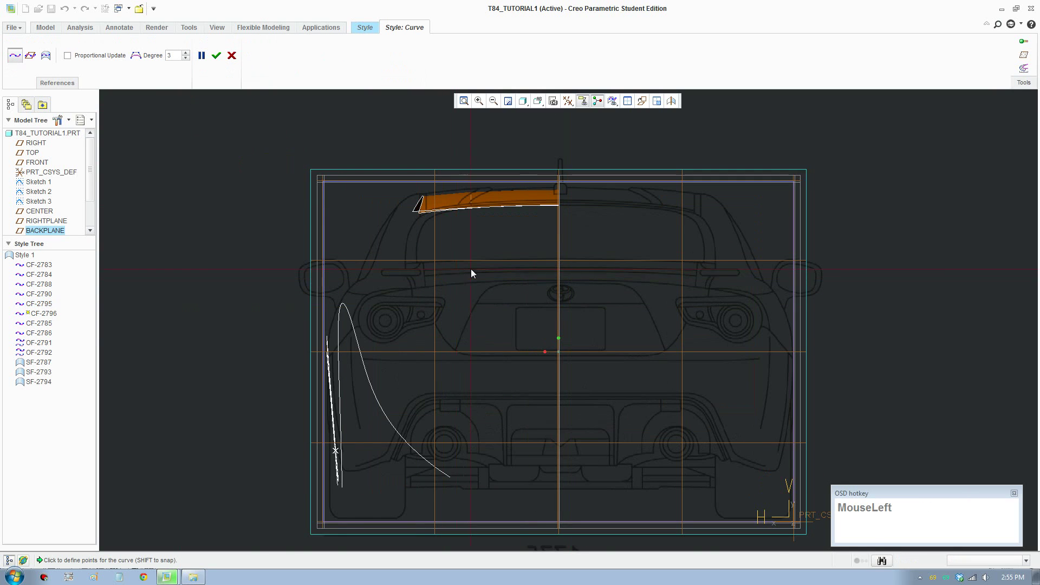
pyautogui.scroll(3)
pyautogui.middleClick(544, 314)
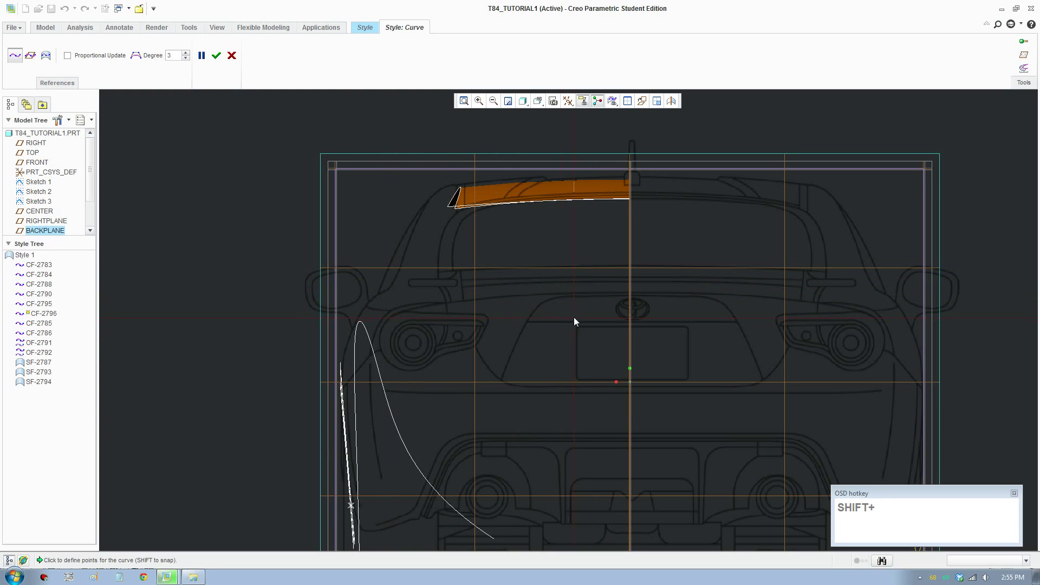
pyautogui.moveTo(632, 296); pyautogui.dragTo(225, 56)
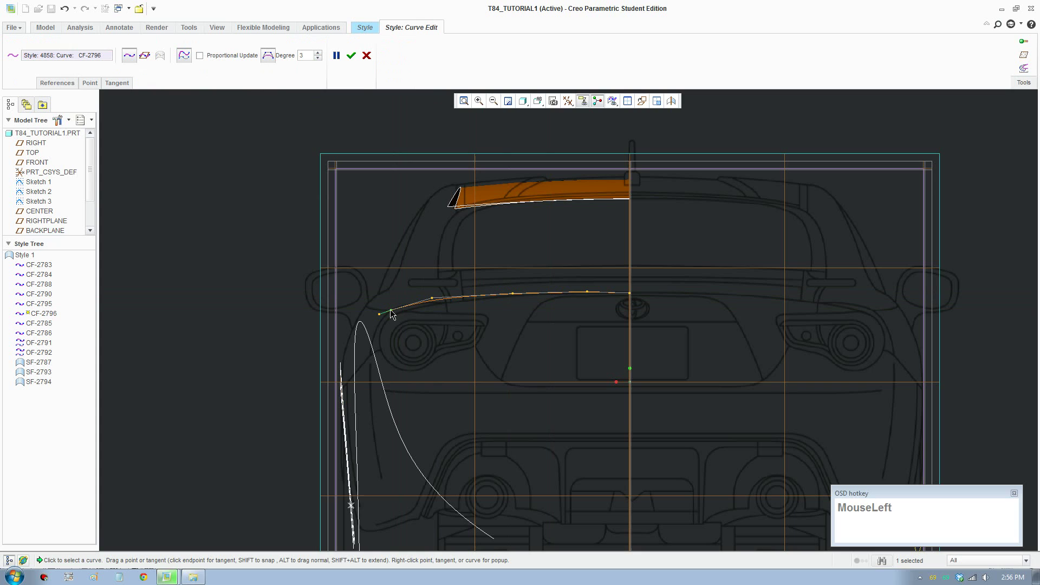
# Delete an unwanted control point from rear curve CF-2796
pyautogui.rightClick(394, 313)
pyautogui.moveTo(426, 369); pyautogui.dragTo(600, 294)
pyautogui.rightClick(593, 294)
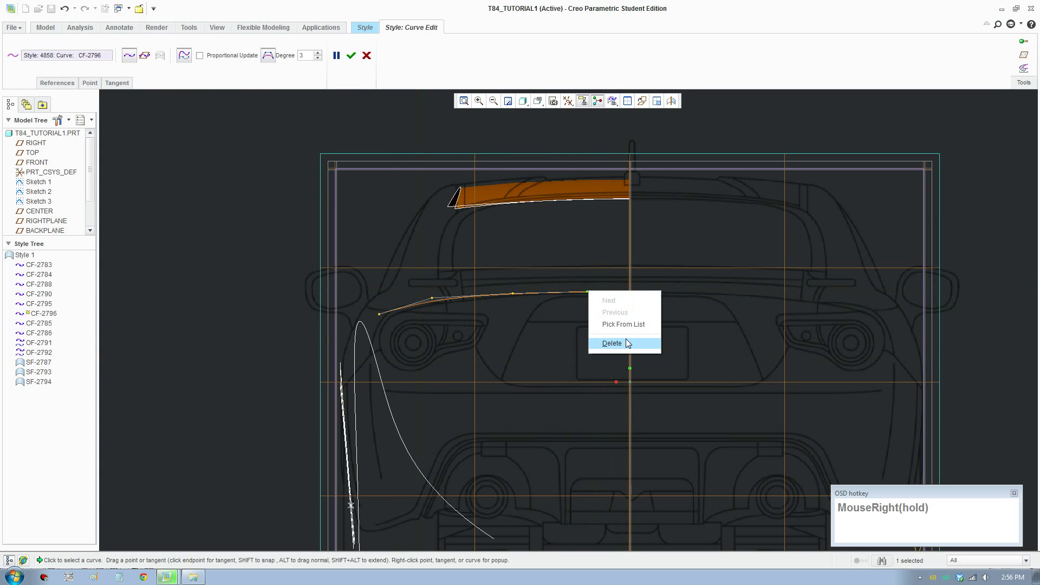
pyautogui.moveTo(632, 345); pyautogui.dragTo(562, 280)
# Set the curve's end tangency constraint and show the centreline endpoint's coordinates (Z -4240)
pyautogui.press('F8')
pyautogui.scroll(-3)
pyautogui.click(465, 305)
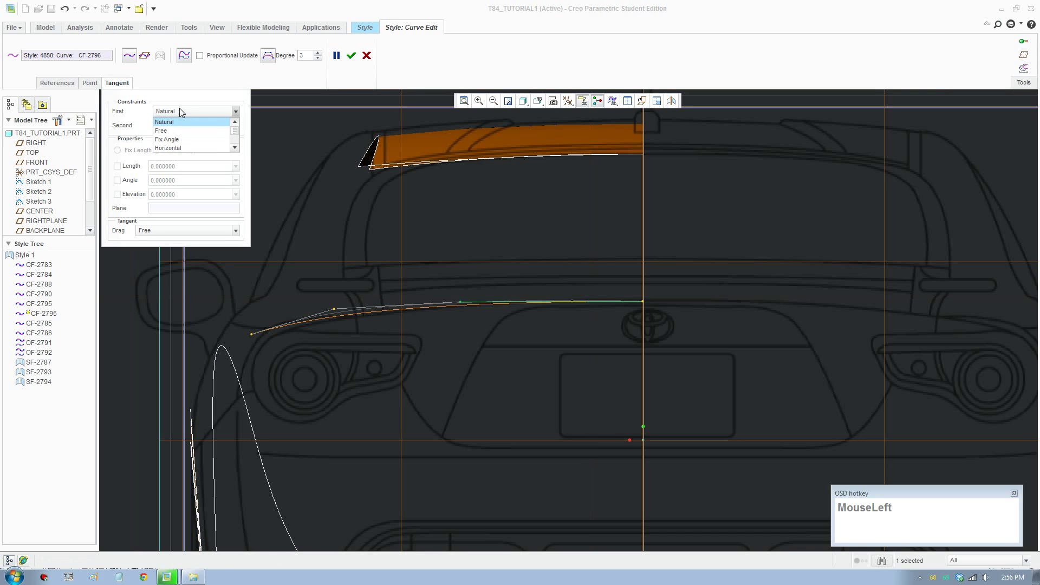
pyautogui.moveTo(464, 304); pyautogui.dragTo(557, 371)
pyautogui.scroll(3)
pyautogui.scroll(-3)
pyautogui.scroll(3)
pyautogui.scroll(3)
pyautogui.press('F8')
pyautogui.scroll(-3)
pyautogui.scroll(3)
# Retype CF-2796's centreline endpoint X coordinate as 887.5
pyautogui.click(638, 309)
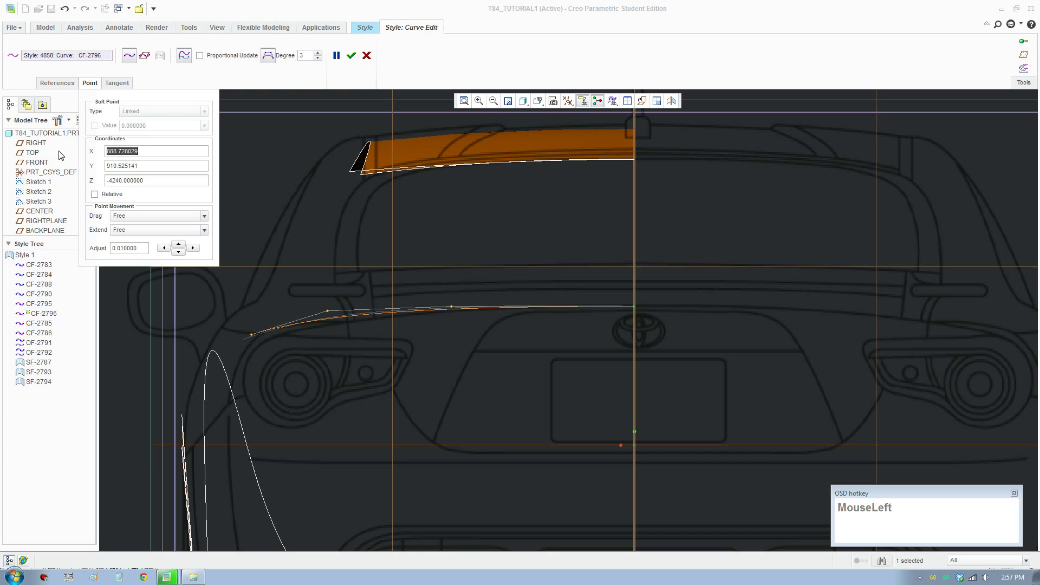
pyautogui.press('KP_8')
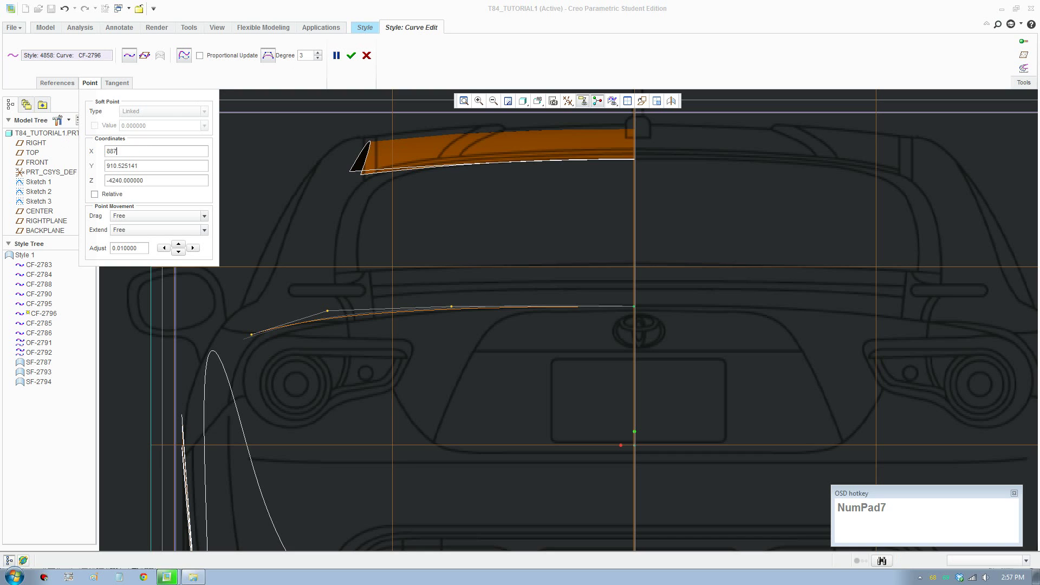
pyautogui.press('KP_Decimal')
pyautogui.press('KP_5')
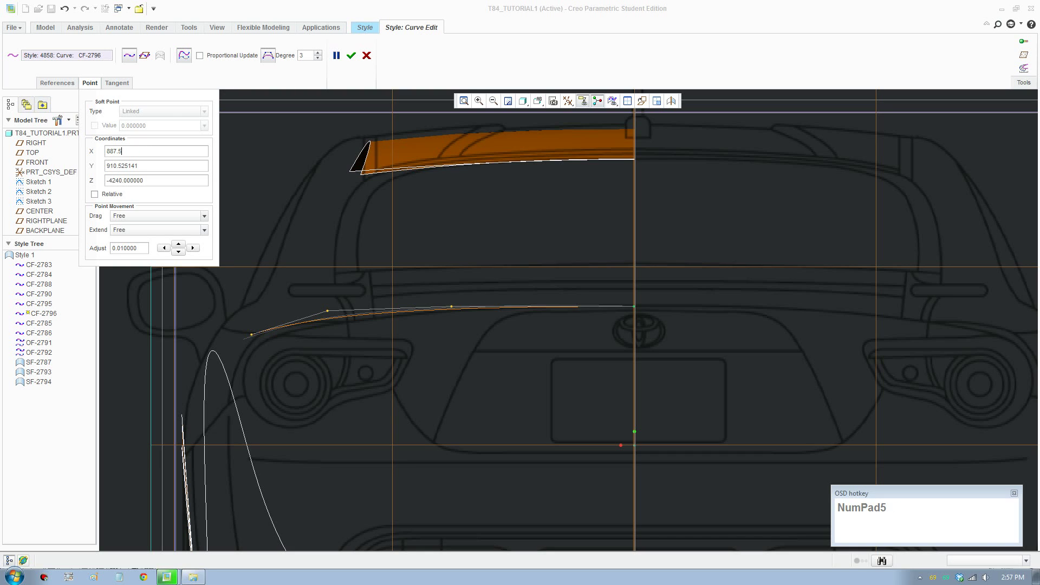
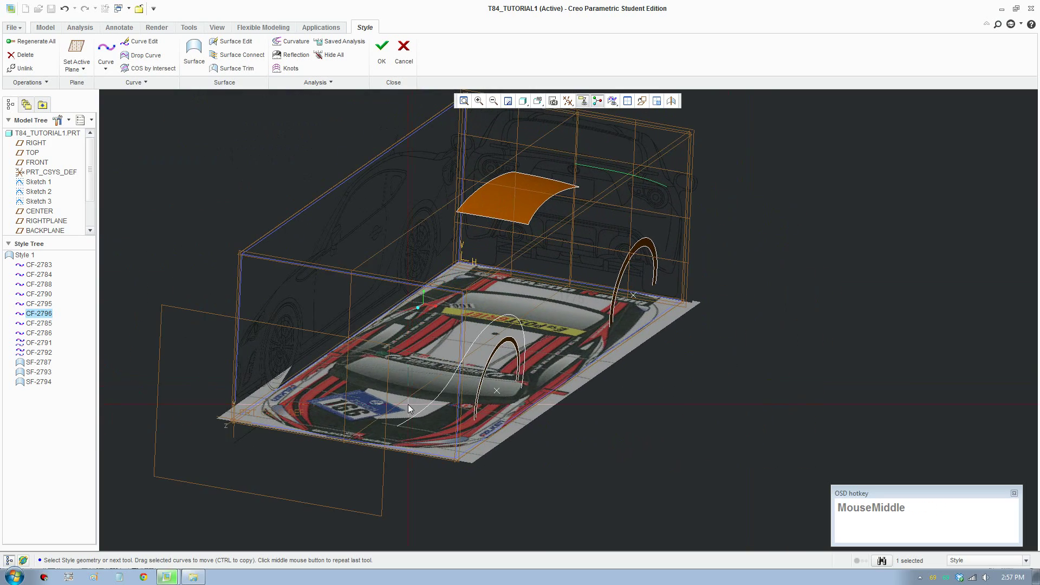
# Toggle the four-view layout and set the saved side orientation of the car
pyautogui.press('F8')
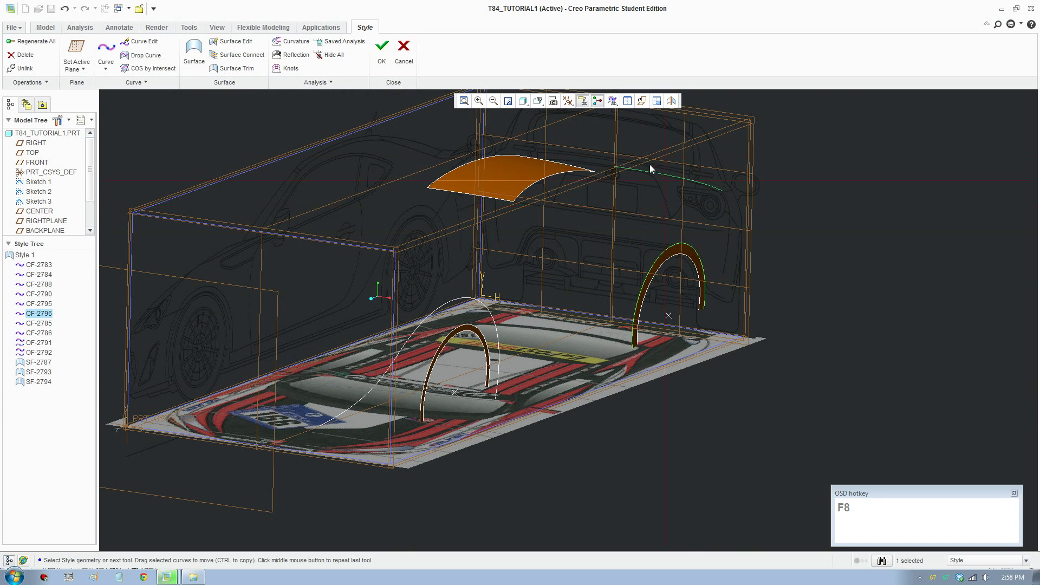
pyautogui.click(629, 106)
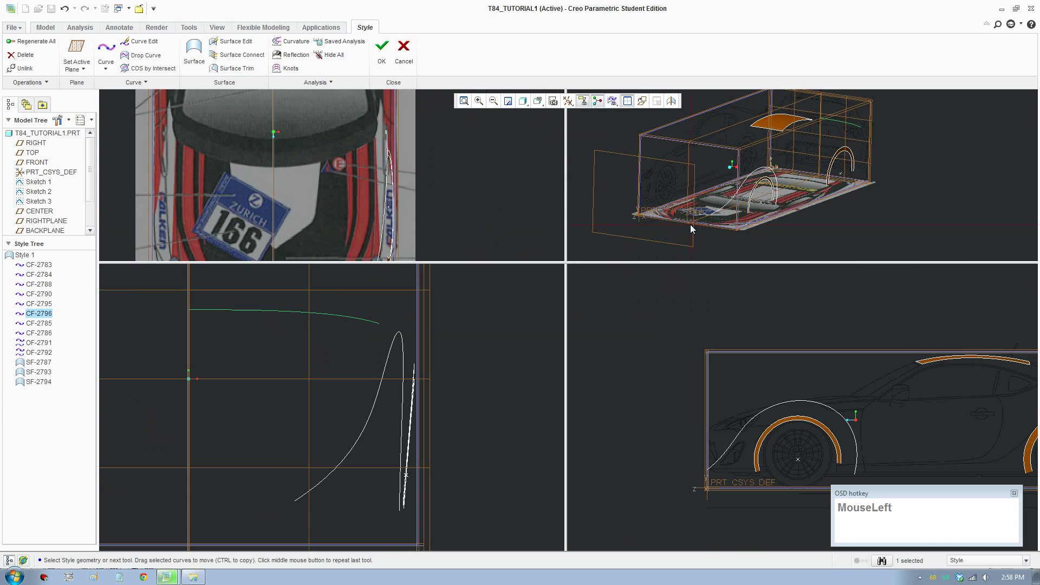
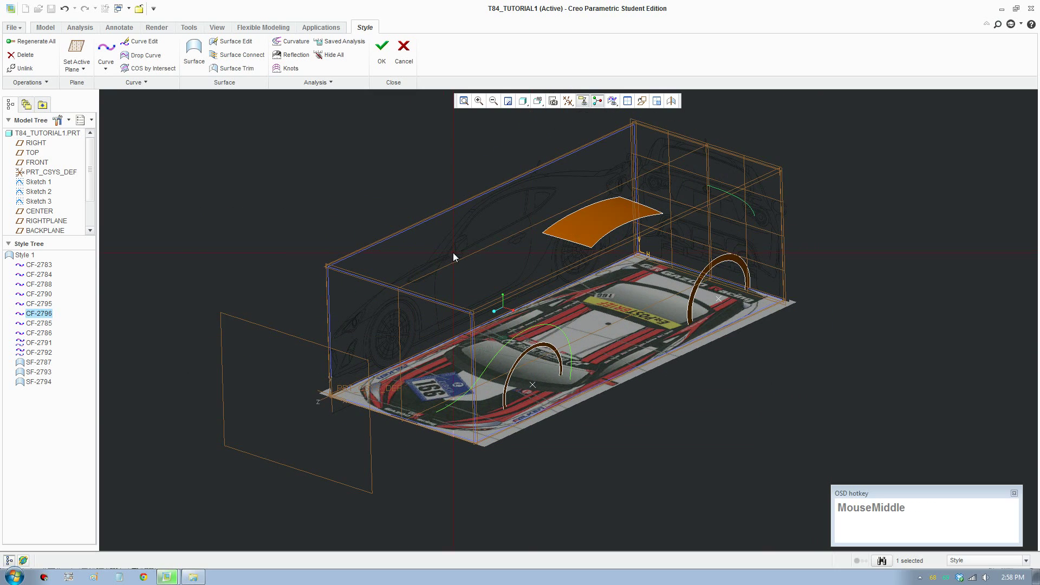
pyautogui.scroll(-3)
pyautogui.click(539, 109)
pyautogui.scroll(-3)
pyautogui.click(565, 182)
# Start a new Style curve CF-2797 over the side reference image
pyautogui.scroll(-3)
pyautogui.click(111, 52)
# Create straight side profile curve CF-2797 from the front arch curve to the rear tail light
pyautogui.scroll(-3)
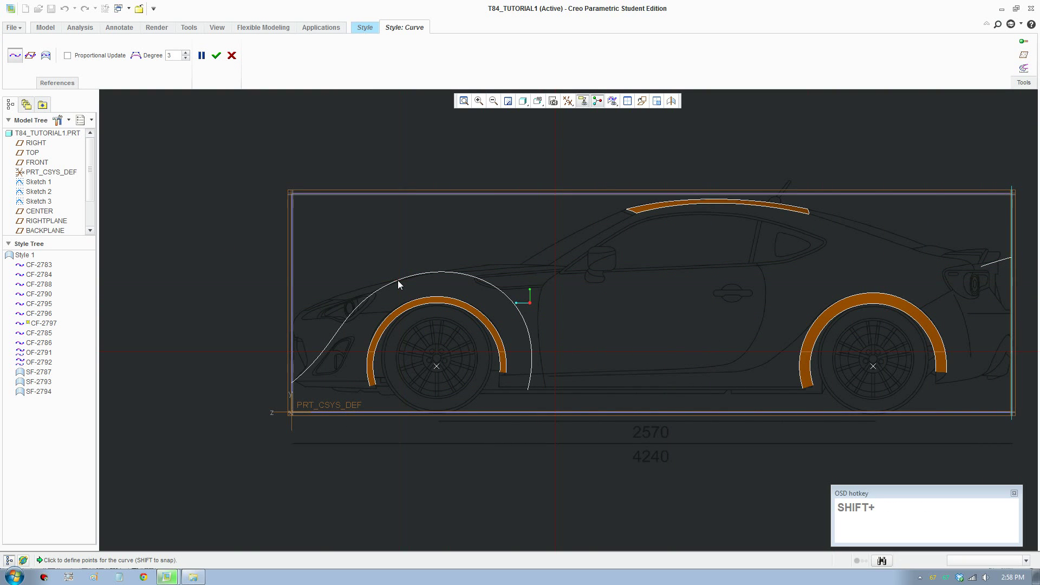
pyautogui.moveTo(400, 284); pyautogui.dragTo(390, 291)
pyautogui.moveTo(996, 265); pyautogui.dragTo(1005, 263)
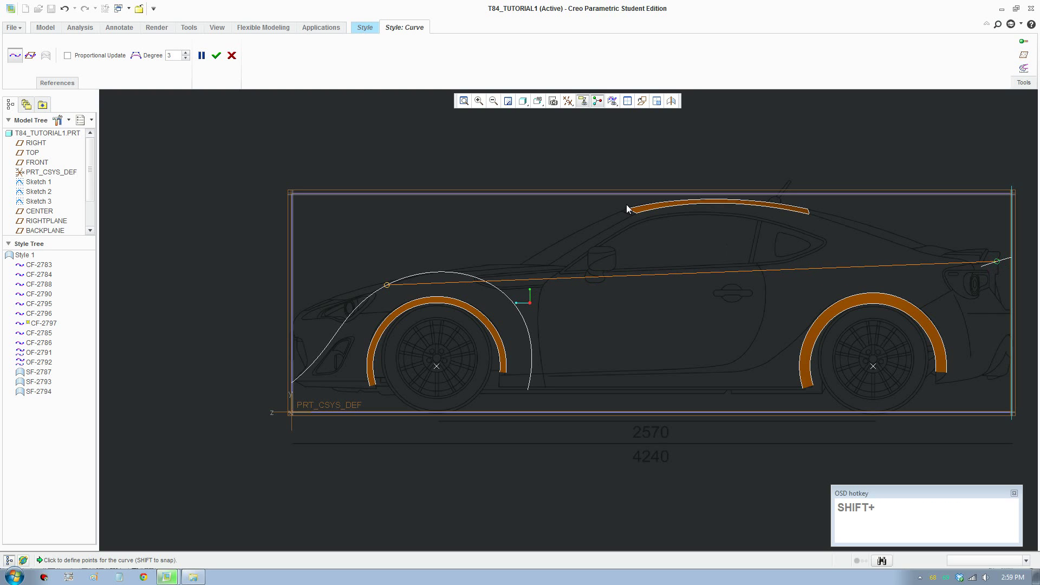
pyautogui.click(222, 56)
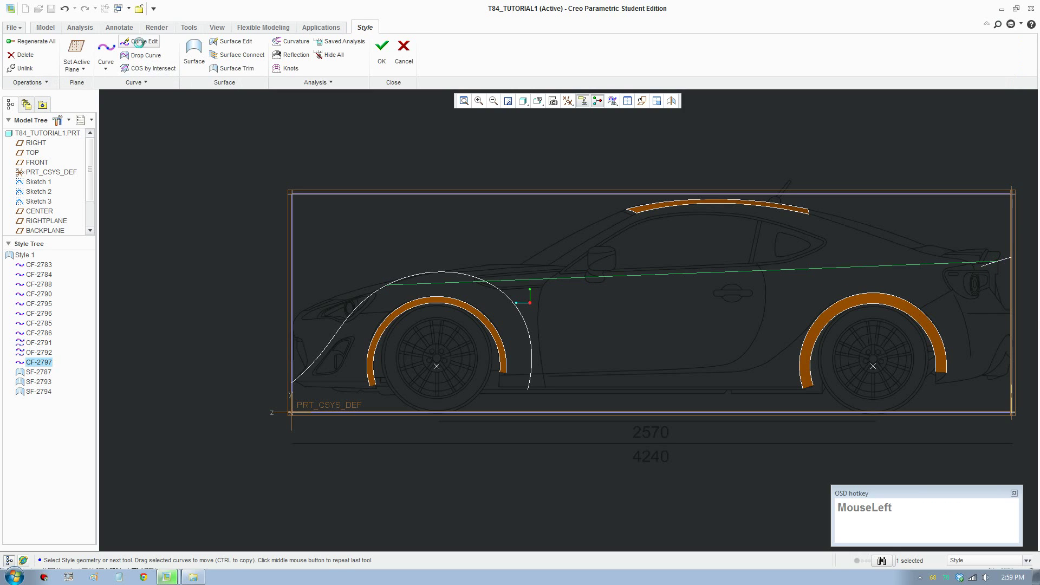
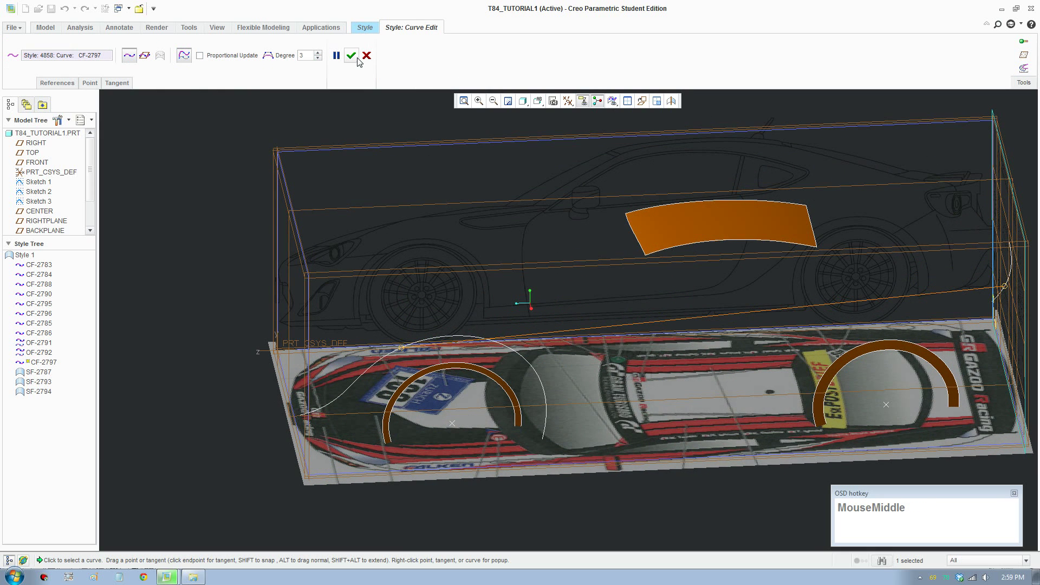
# Drag the front points of CF-2797 onto the car's side edge in the top view
pyautogui.click(634, 102)
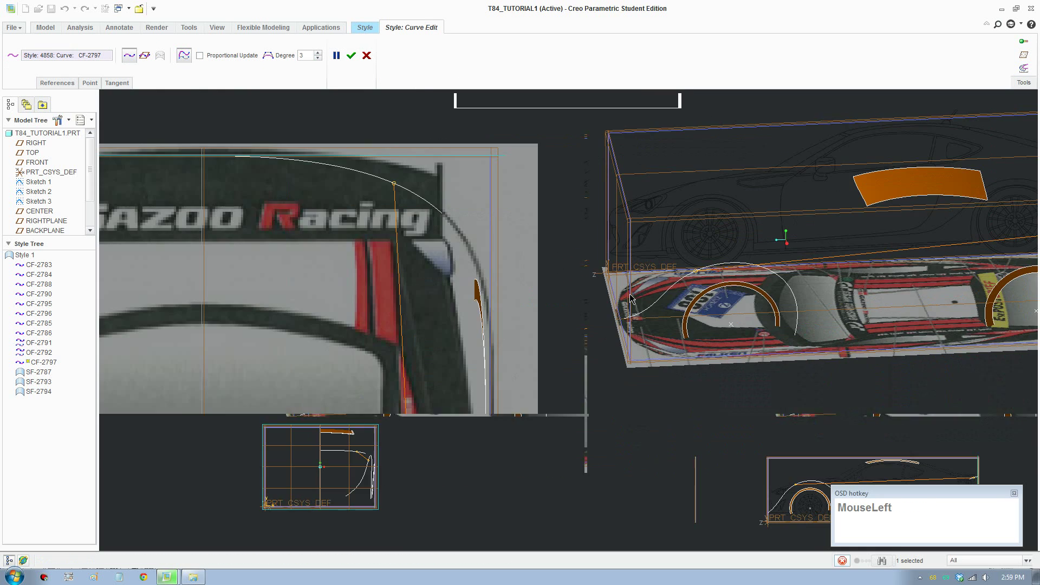
pyautogui.scroll(3)
pyautogui.scroll(-3)
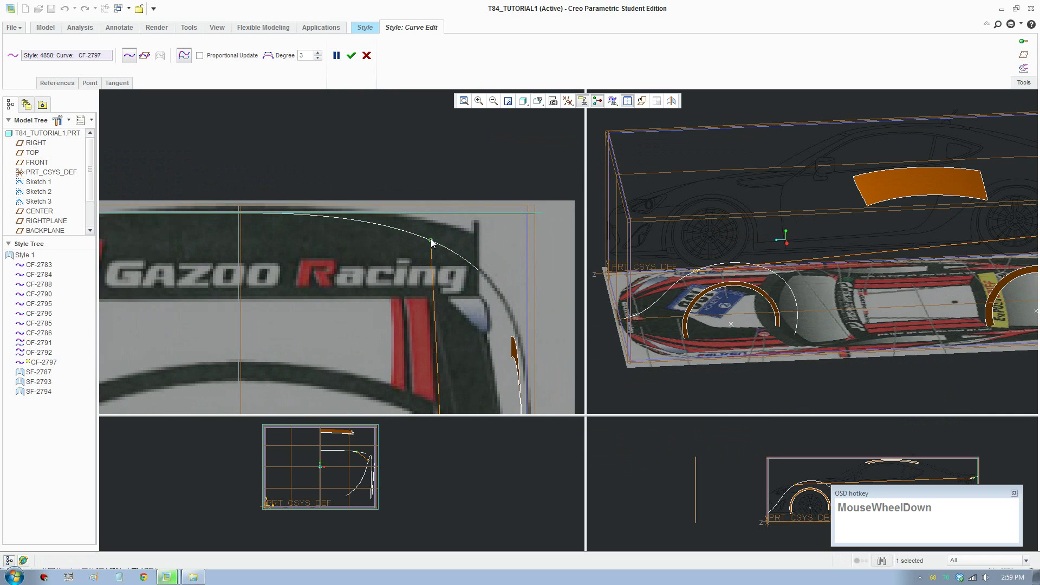
pyautogui.moveTo(433, 242); pyautogui.dragTo(447, 294)
pyautogui.scroll(3)
pyautogui.middleClick(492, 380)
pyautogui.scroll(3)
pyautogui.middleClick(488, 378)
pyautogui.scroll(-3)
pyautogui.middleClick(413, 386)
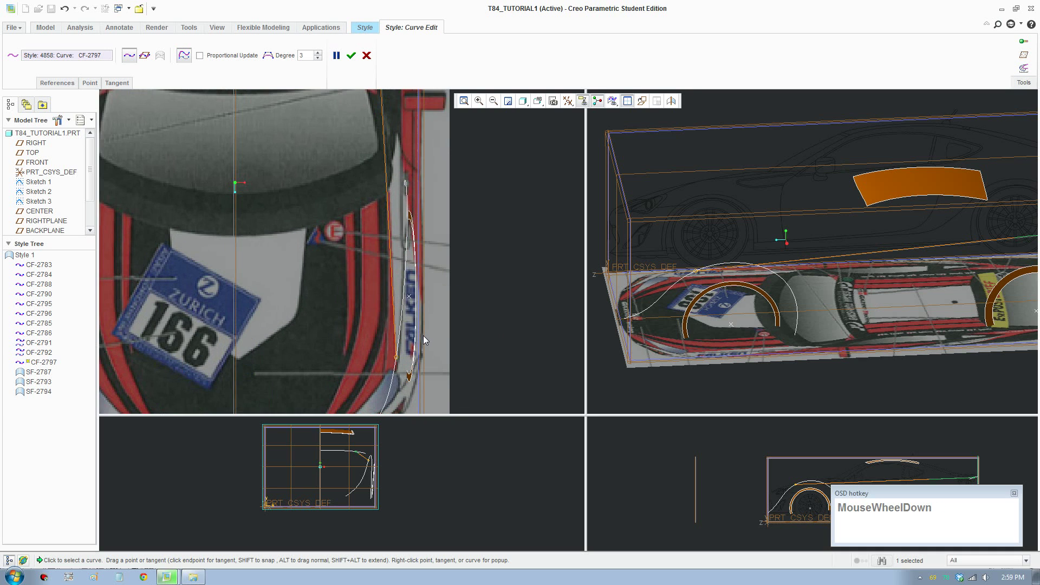
pyautogui.moveTo(399, 359); pyautogui.dragTo(421, 379)
pyautogui.click(422, 378)
pyautogui.scroll(3)
pyautogui.middleClick(435, 270)
pyautogui.scroll(3)
pyautogui.middleClick(423, 288)
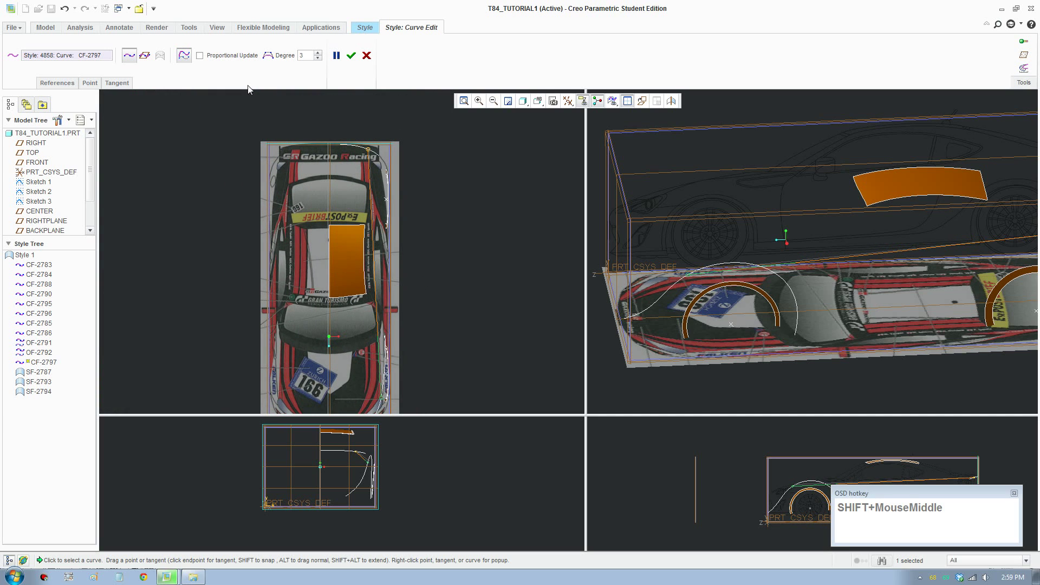
# Align the middle points of CF-2797 with the body outline in the top reference image
pyautogui.click(280, 59)
pyautogui.scroll(-3)
pyautogui.moveTo(369, 330); pyautogui.dragTo(365, 201)
pyautogui.click(364, 199)
pyautogui.scroll(3)
pyautogui.moveTo(397, 251); pyautogui.dragTo(405, 319)
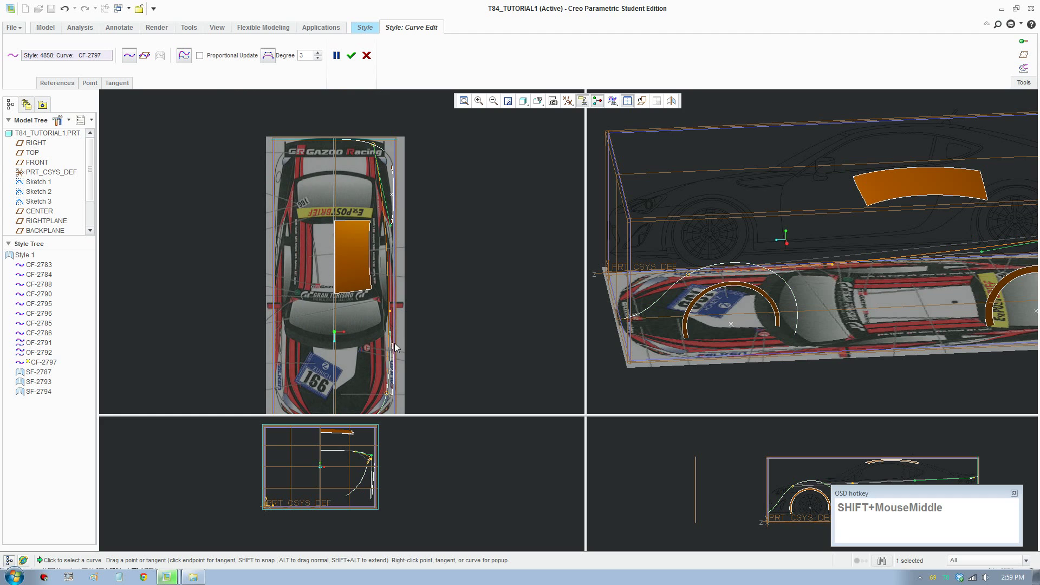
pyautogui.scroll(-3)
pyautogui.middleClick(407, 346)
pyautogui.moveTo(401, 262); pyautogui.dragTo(418, 244)
pyautogui.scroll(3)
pyautogui.middleClick(404, 288)
pyautogui.click(395, 194)
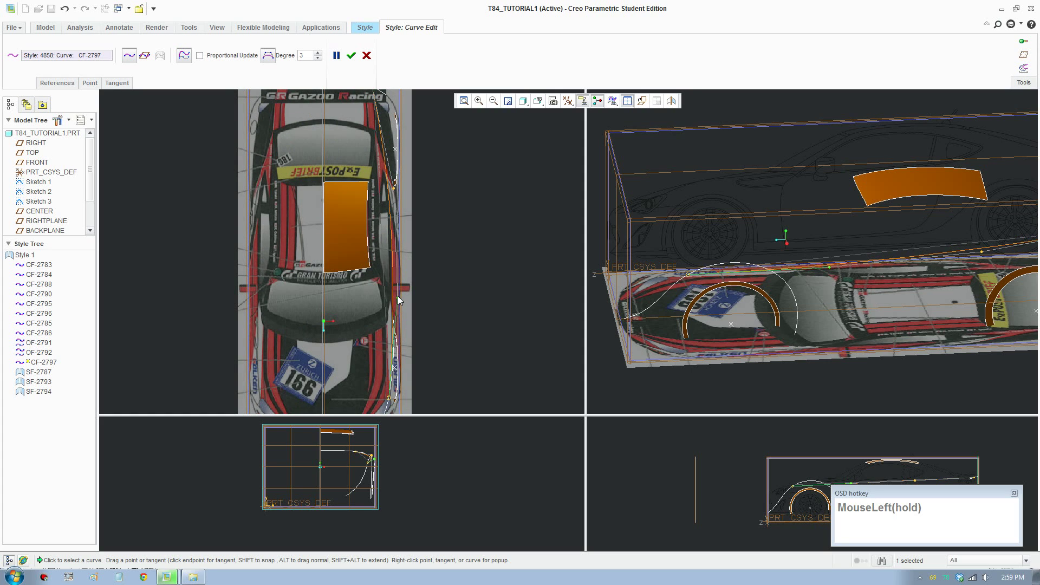
pyautogui.click(403, 299)
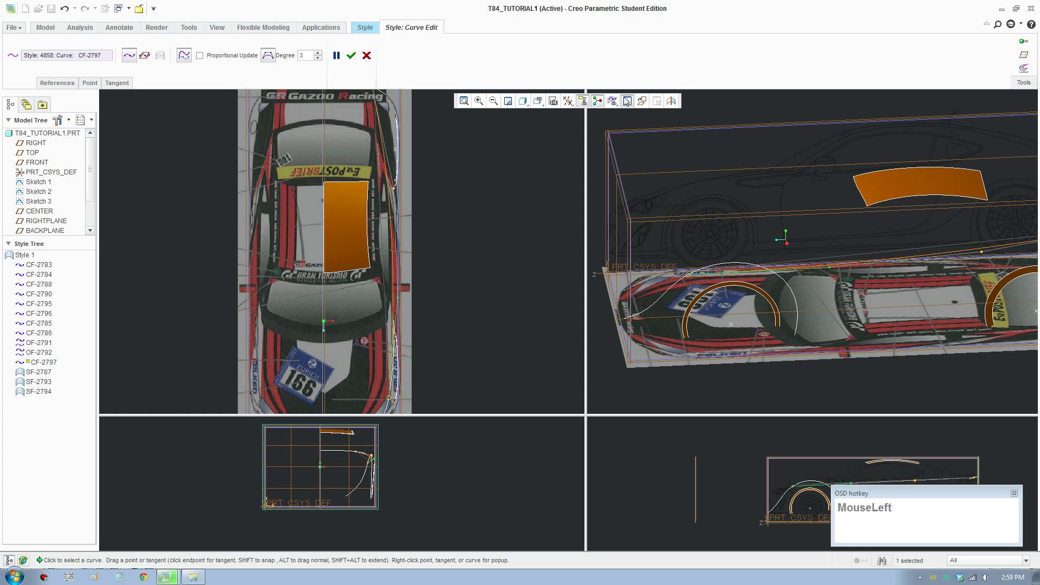
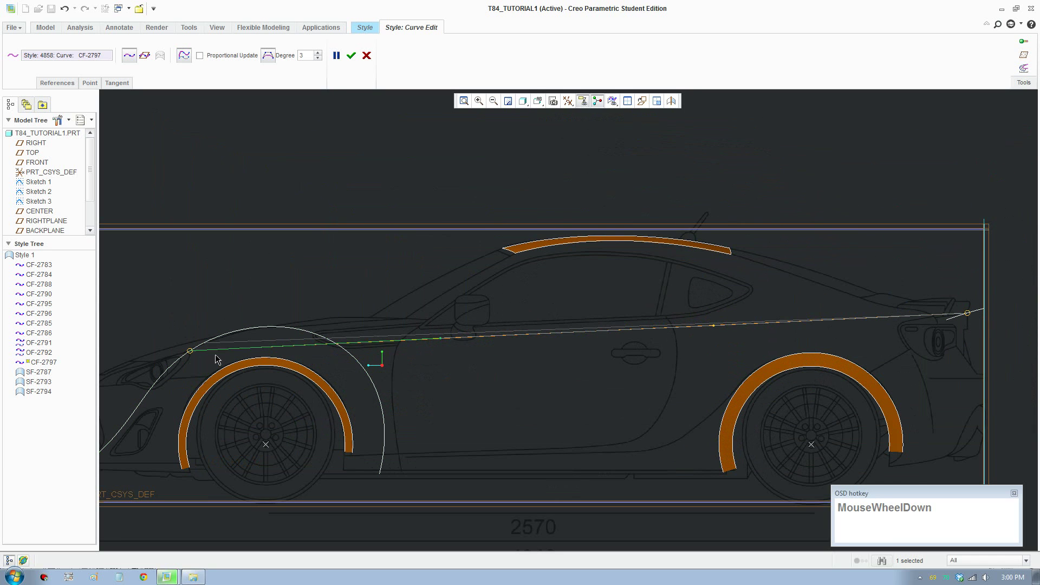
# Move the rear shoulder point along the body line, accept the edit, and check CF-2797 side-on
pyautogui.moveTo(195, 353); pyautogui.dragTo(442, 358)
pyautogui.scroll(-3)
pyautogui.click(445, 337)
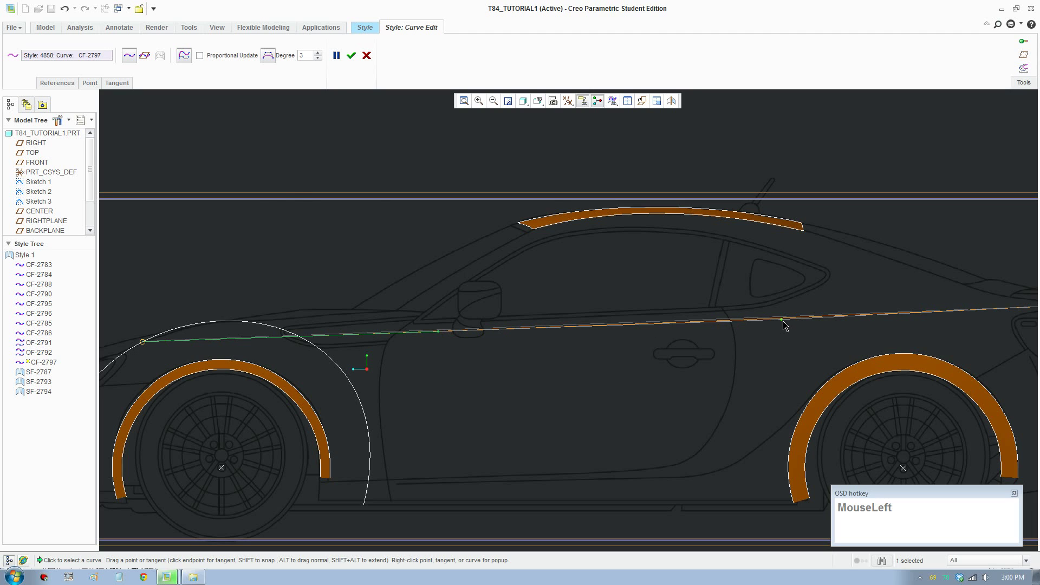
pyautogui.press('F8')
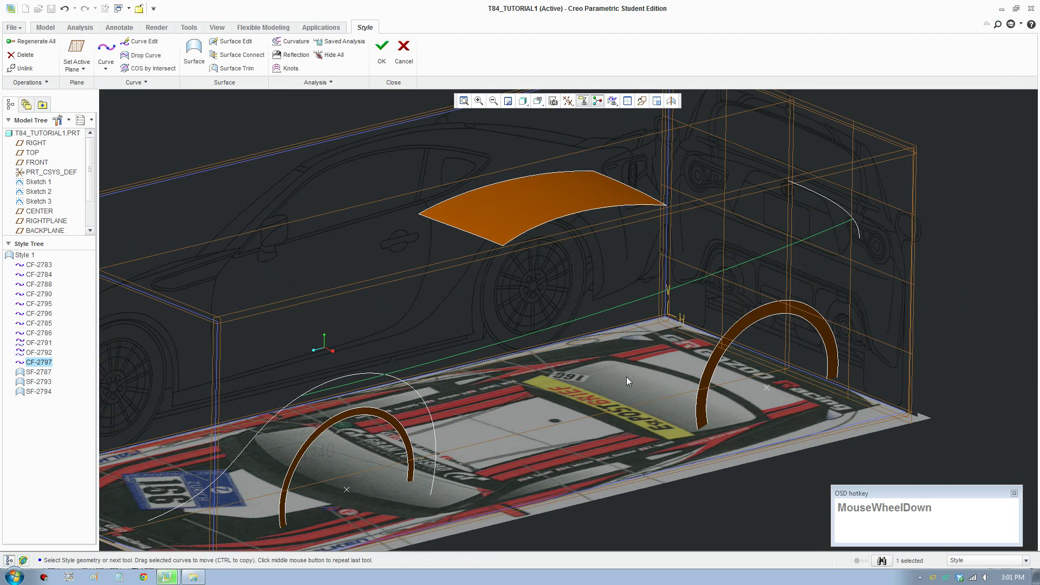
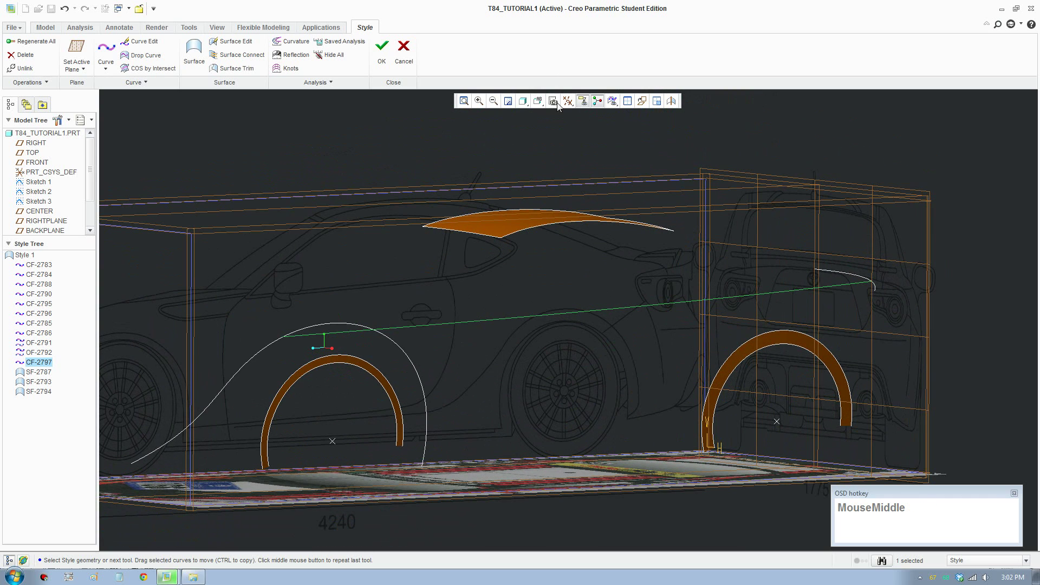
pyautogui.click(544, 104)
pyautogui.scroll(-3)
pyautogui.click(560, 183)
pyautogui.scroll(-3)
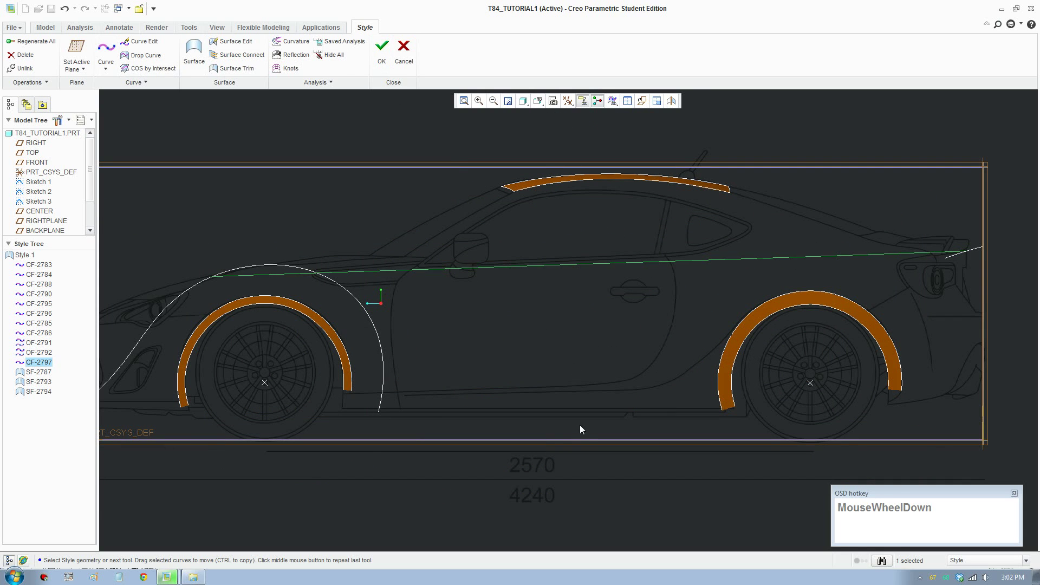
# Copy CF-2797 unlinked and drag the copy down along the car's sill
pyautogui.click(147, 86)
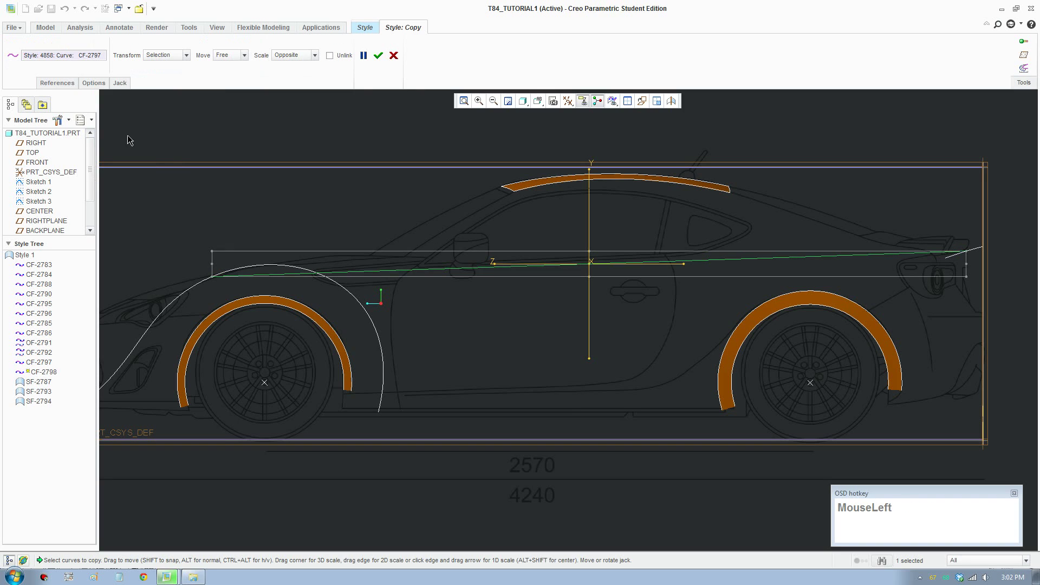
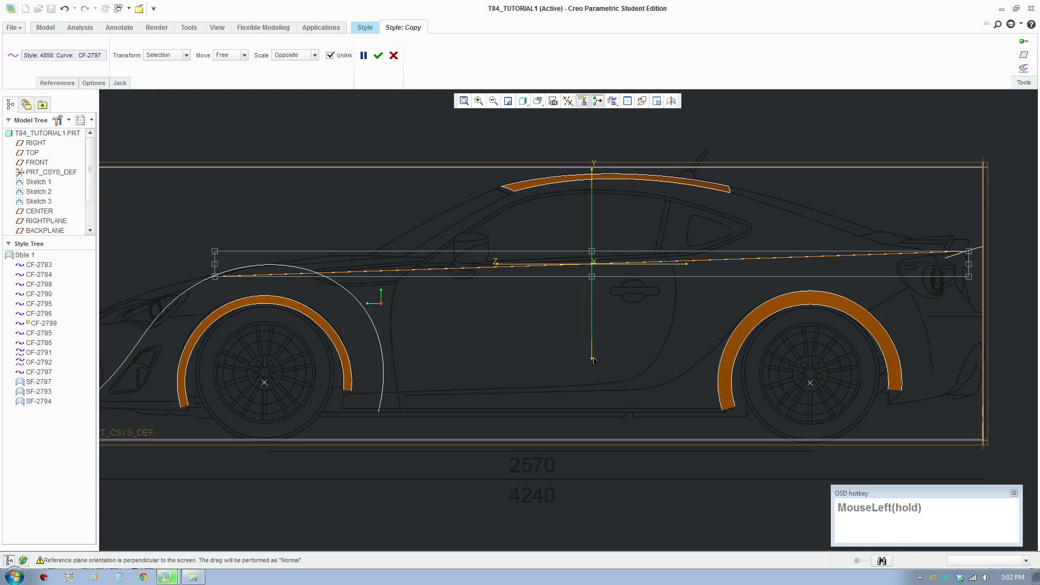
pyautogui.press('ctrl+z')
pyautogui.click(542, 105)
pyautogui.scroll(-3)
pyautogui.moveTo(650, 59); pyautogui.dragTo(412, 413)
pyautogui.scroll(-3)
pyautogui.click(390, 372)
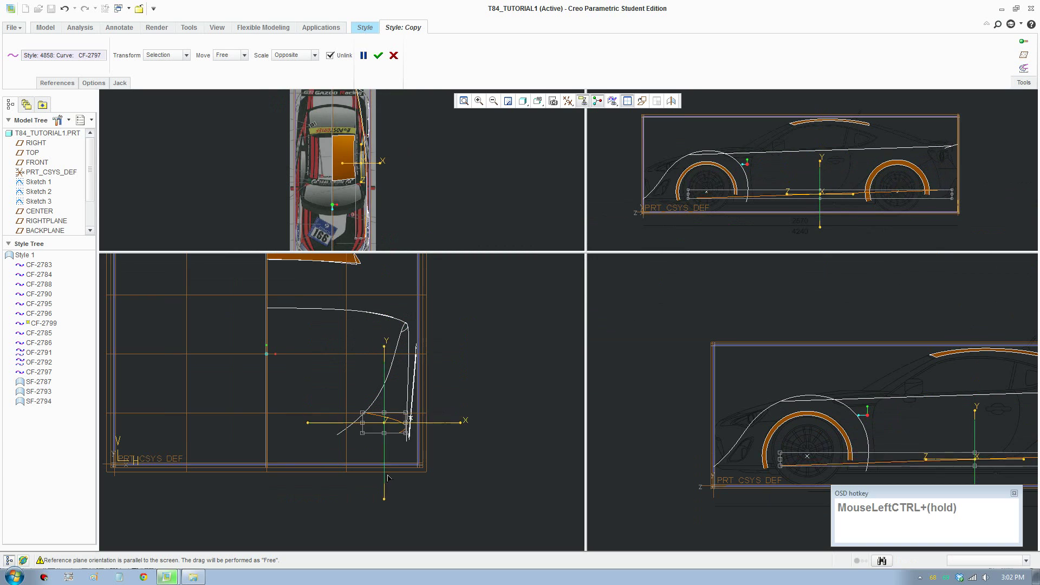
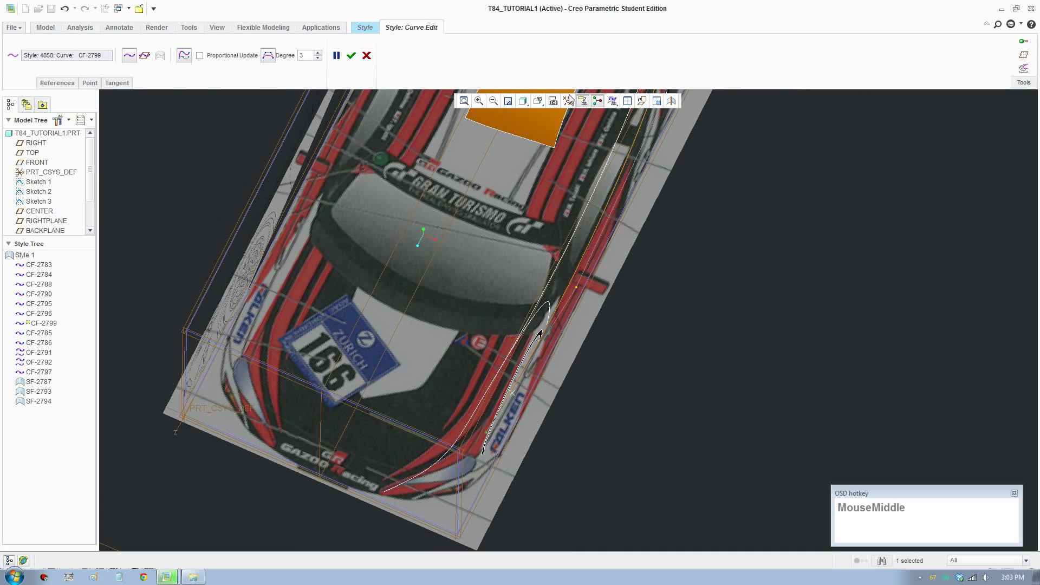
# In the TOP view, drag CF-2799's points onto the car's side edge and accept the edit
pyautogui.click(542, 108)
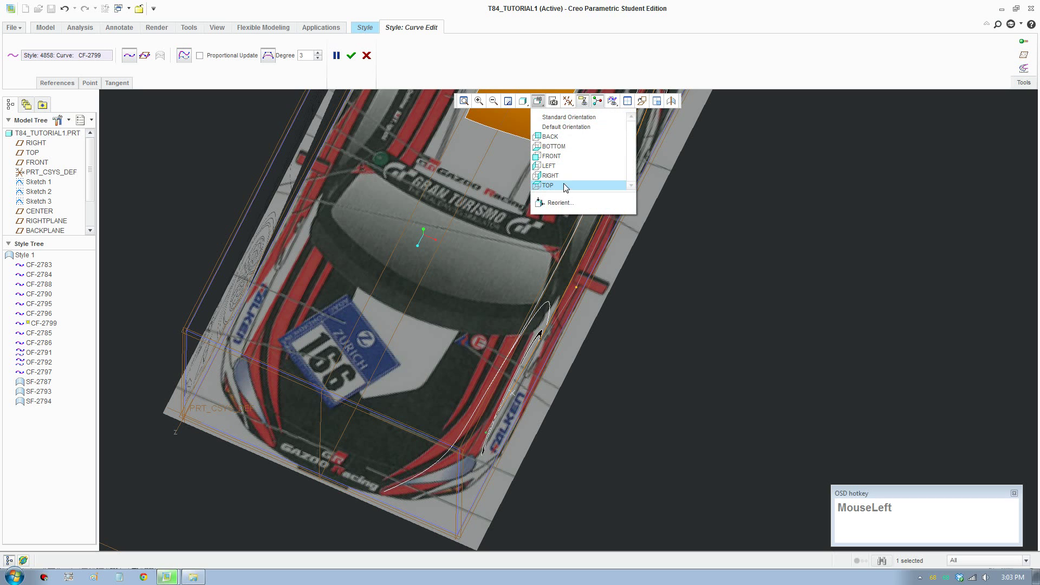
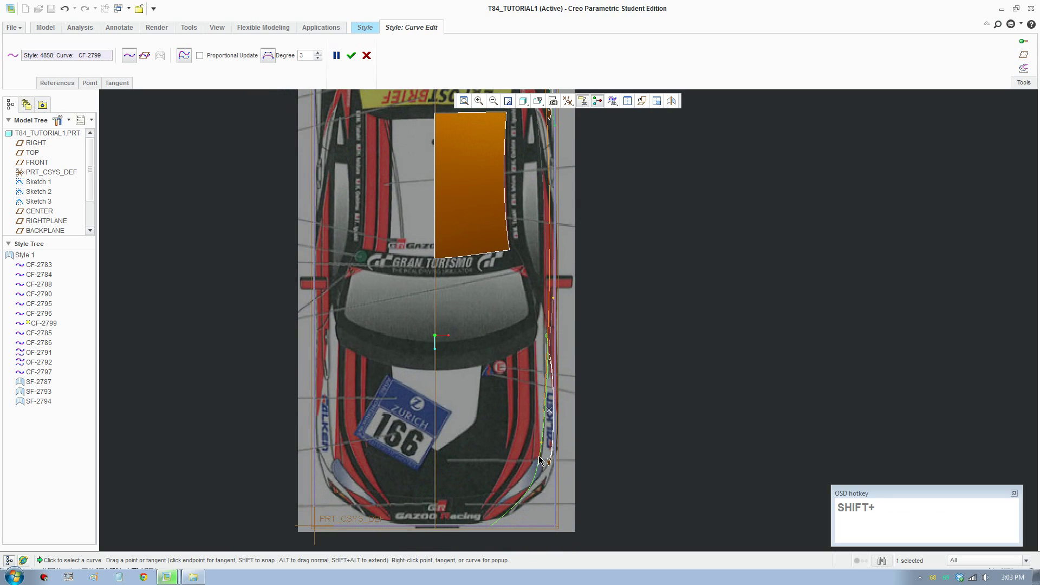
pyautogui.moveTo(548, 445); pyautogui.dragTo(591, 299)
pyautogui.scroll(-3)
pyautogui.moveTo(541, 300); pyautogui.dragTo(552, 297)
pyautogui.scroll(3)
pyautogui.middleClick(544, 258)
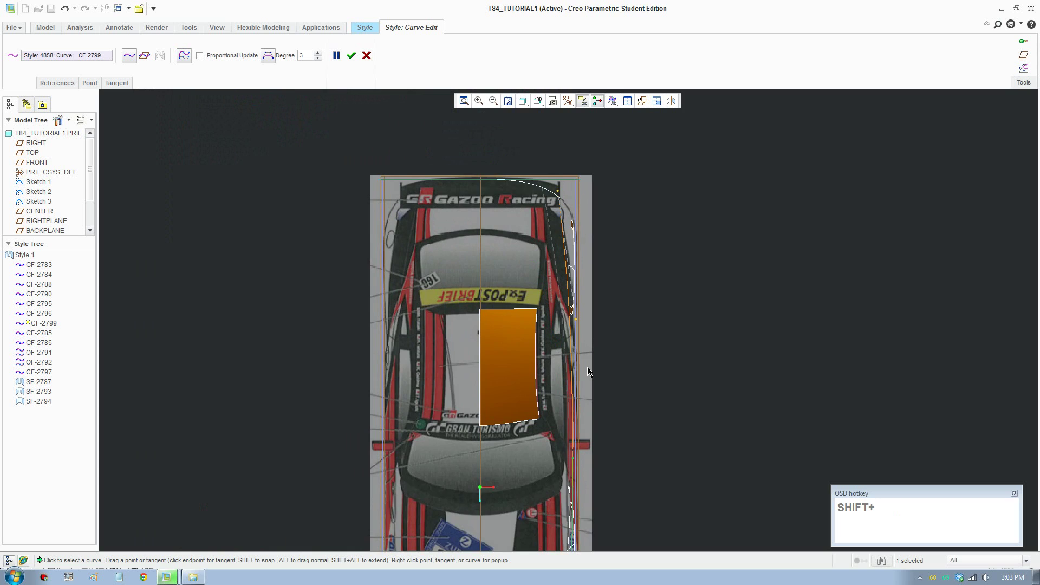
pyautogui.scroll(-3)
pyautogui.moveTo(575, 298); pyautogui.dragTo(546, 377)
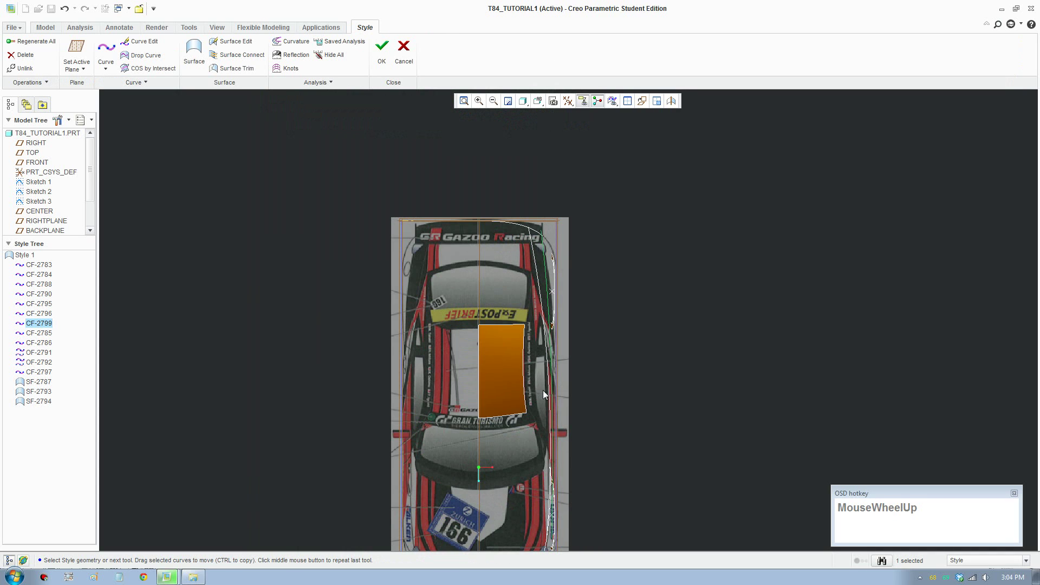
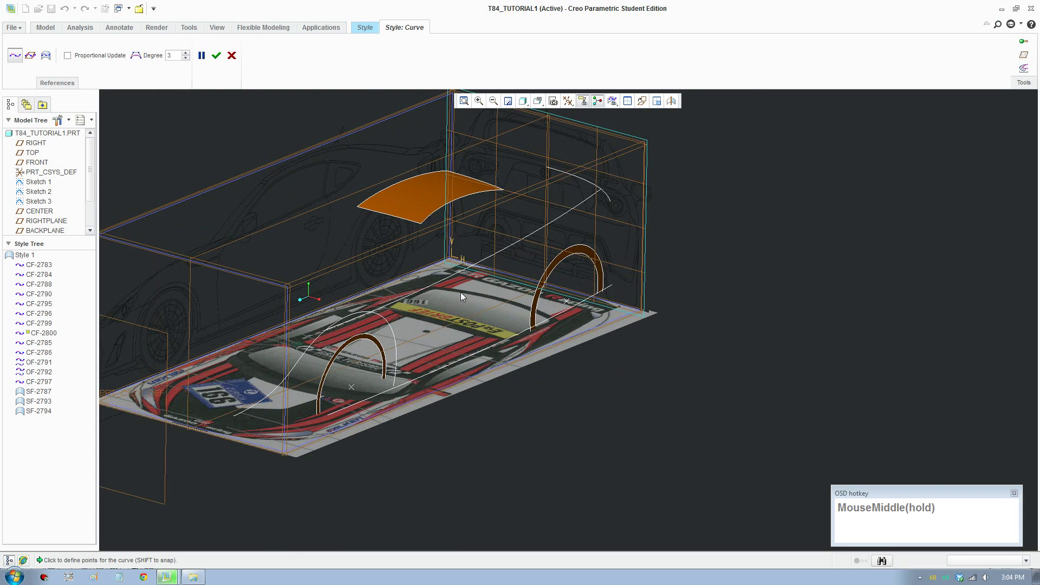
# Create vertical curve CF-2800 snapping from the upper side line down to the lower sill line
pyautogui.scroll(-3)
pyautogui.click(452, 300)
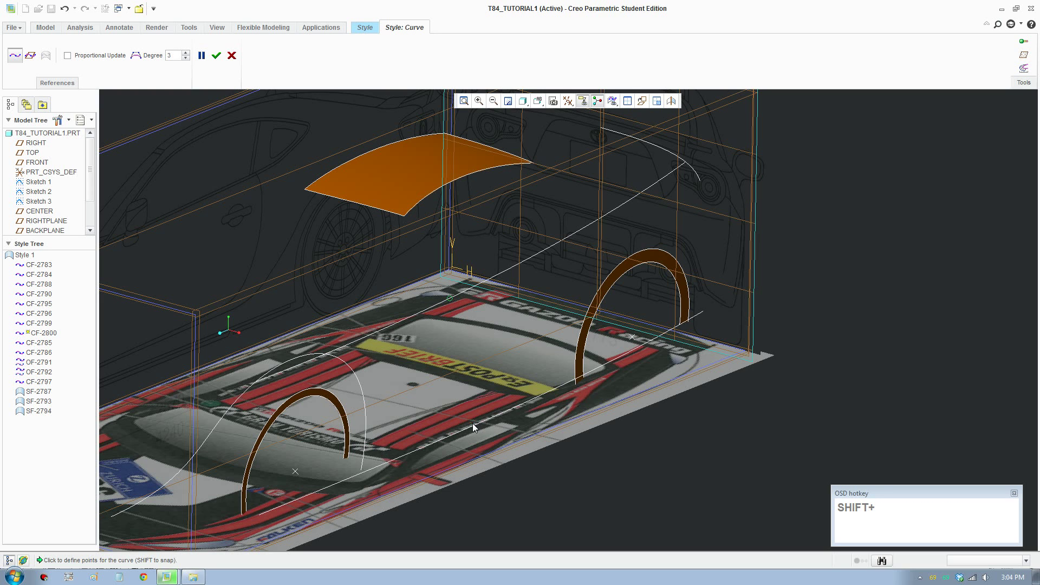
pyautogui.click(538, 105)
pyautogui.scroll(-3)
pyautogui.click(564, 179)
pyautogui.scroll(-3)
pyautogui.moveTo(225, 62); pyautogui.dragTo(454, 160)
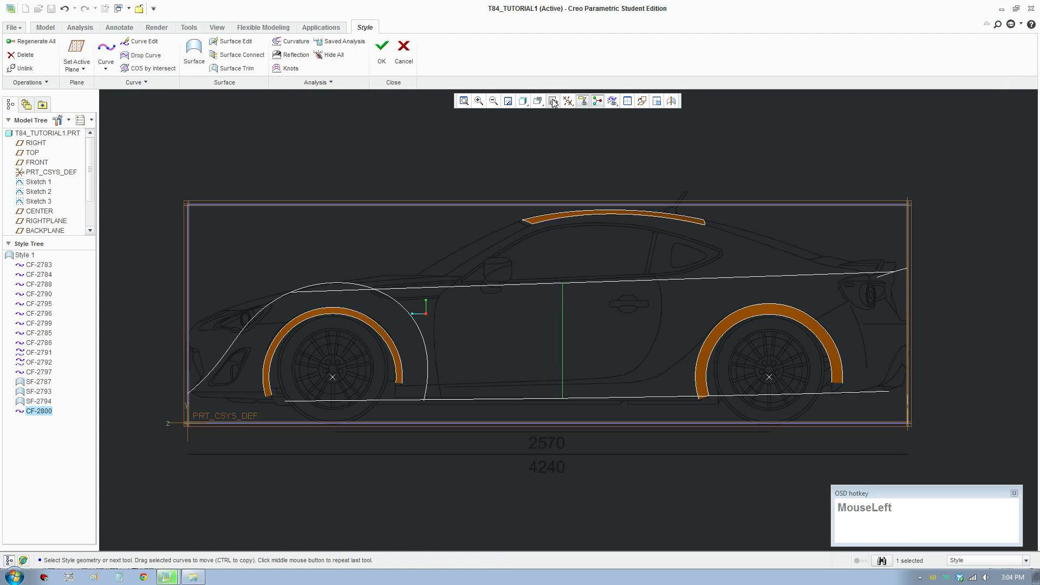
# In the BACK view, drag CF-2800's points to the body-side contour and accept the edit
pyautogui.scroll(-3)
pyautogui.click(564, 164)
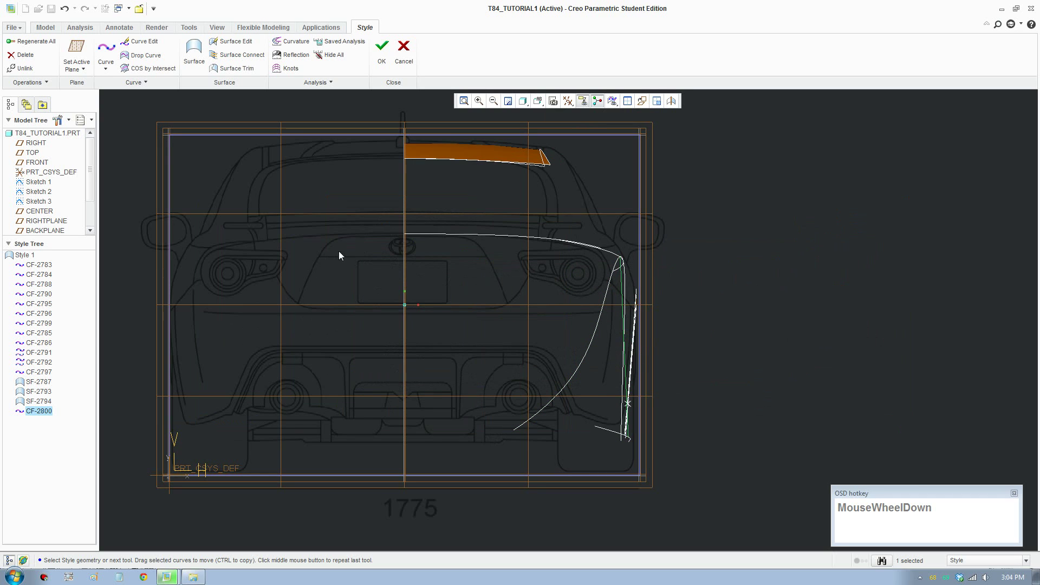
pyautogui.moveTo(153, 48); pyautogui.dragTo(647, 290)
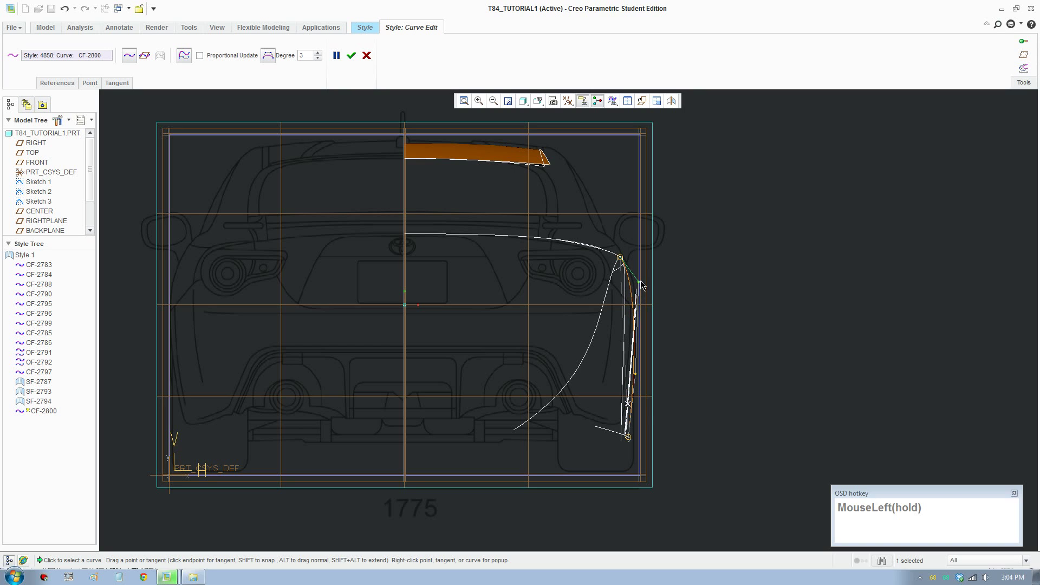
pyautogui.click(642, 374)
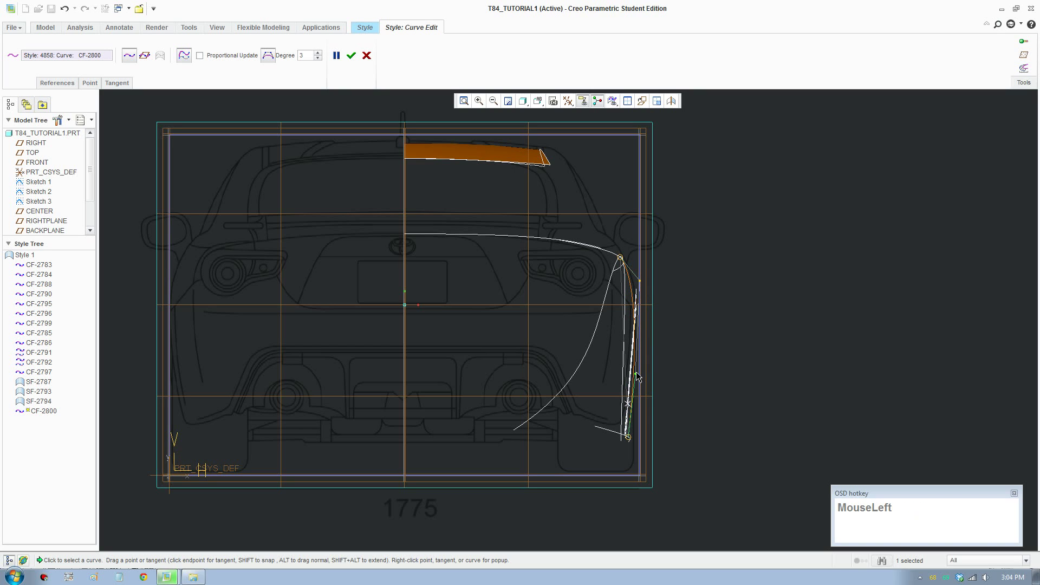
pyautogui.scroll(3)
pyautogui.middleClick(612, 412)
pyautogui.middleClick(747, 366)
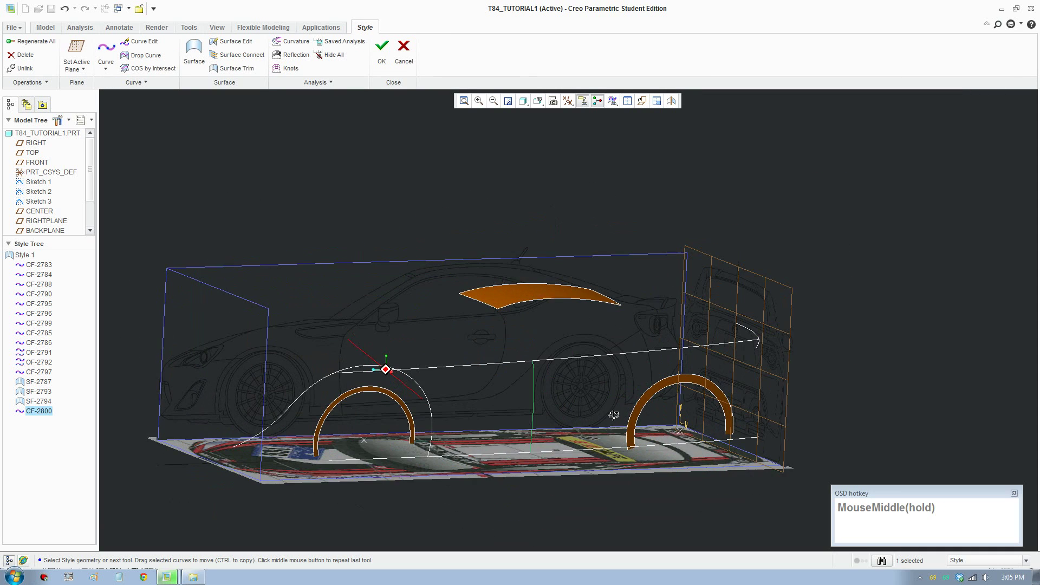
# Create surface SF-2801 with the shoulder and sill curves as primary chains and CF-2800 as cross chain
pyautogui.click(341, 208)
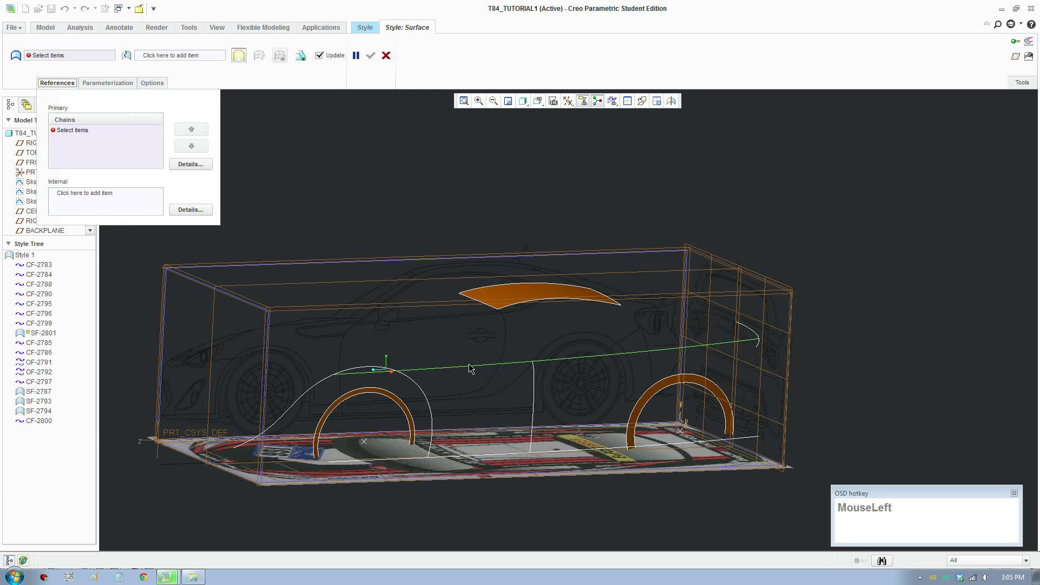
pyautogui.click(483, 456)
pyautogui.click(162, 65)
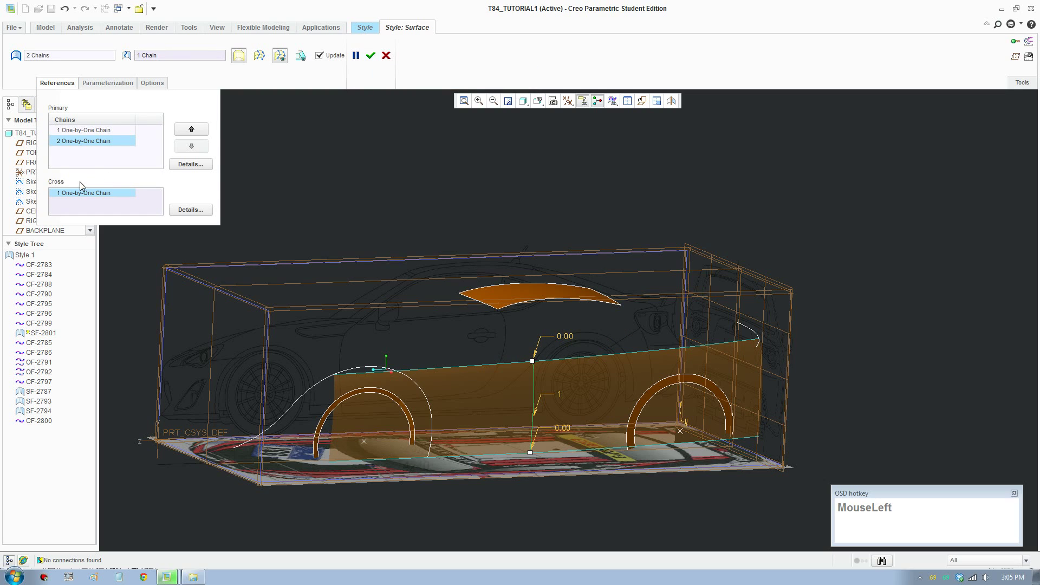
pyautogui.moveTo(589, 391); pyautogui.dragTo(627, 391)
pyautogui.scroll(-3)
pyautogui.moveTo(637, 390); pyautogui.dragTo(404, 397)
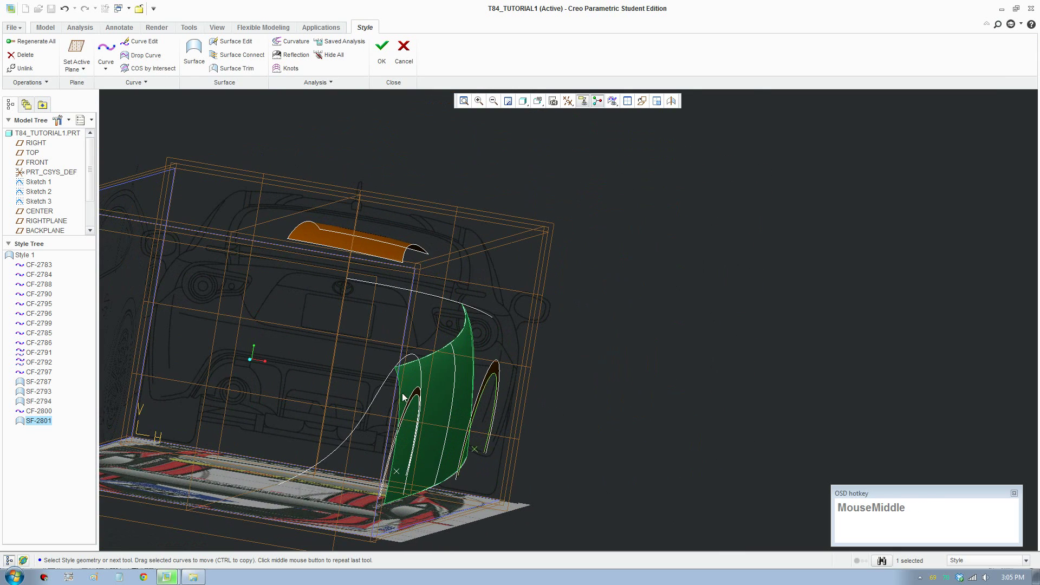
# Reshape CF-2800 while SF-2801 updates over both arches, accept, and view side-on
pyautogui.click(453, 401)
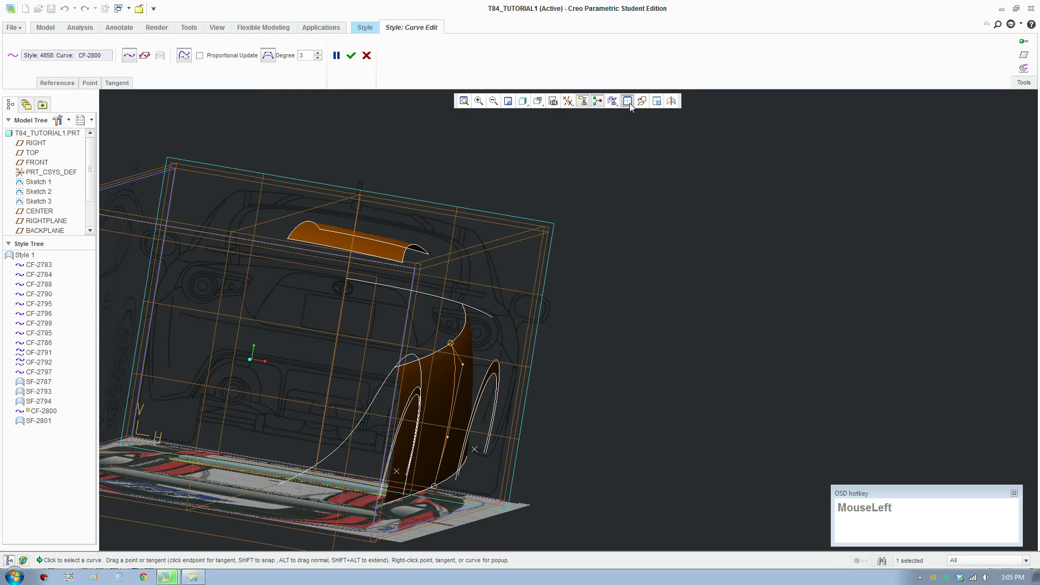
pyautogui.scroll(-3)
pyautogui.moveTo(277, 292); pyautogui.dragTo(275, 395)
pyautogui.scroll(3)
pyautogui.click(628, 106)
pyautogui.scroll(3)
pyautogui.middleClick(619, 404)
pyautogui.scroll(-3)
pyautogui.middleClick(593, 439)
pyautogui.middleClick(618, 434)
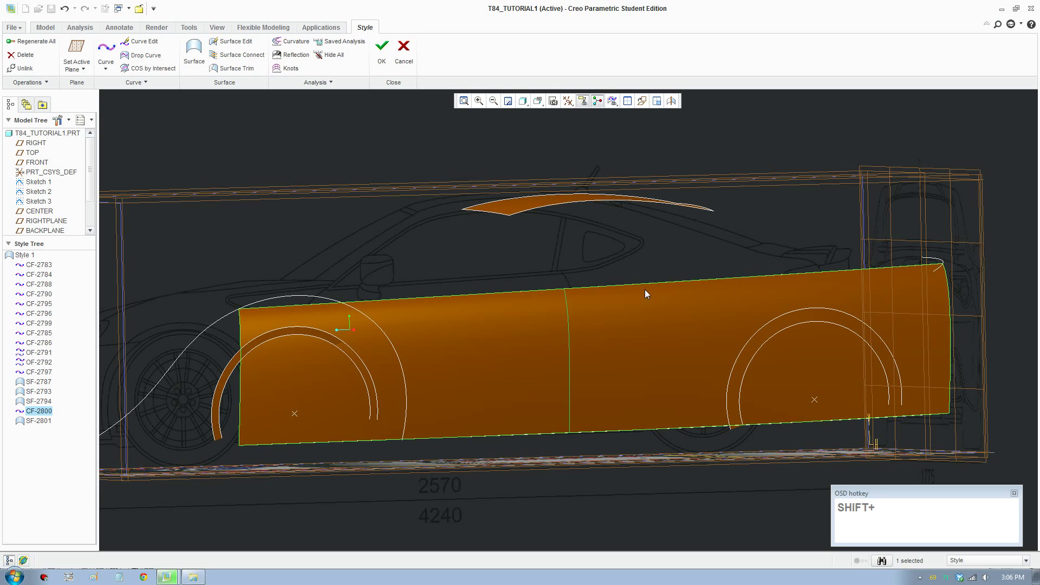
pyautogui.scroll(3)
pyautogui.moveTo(555, 318); pyautogui.dragTo(538, 401)
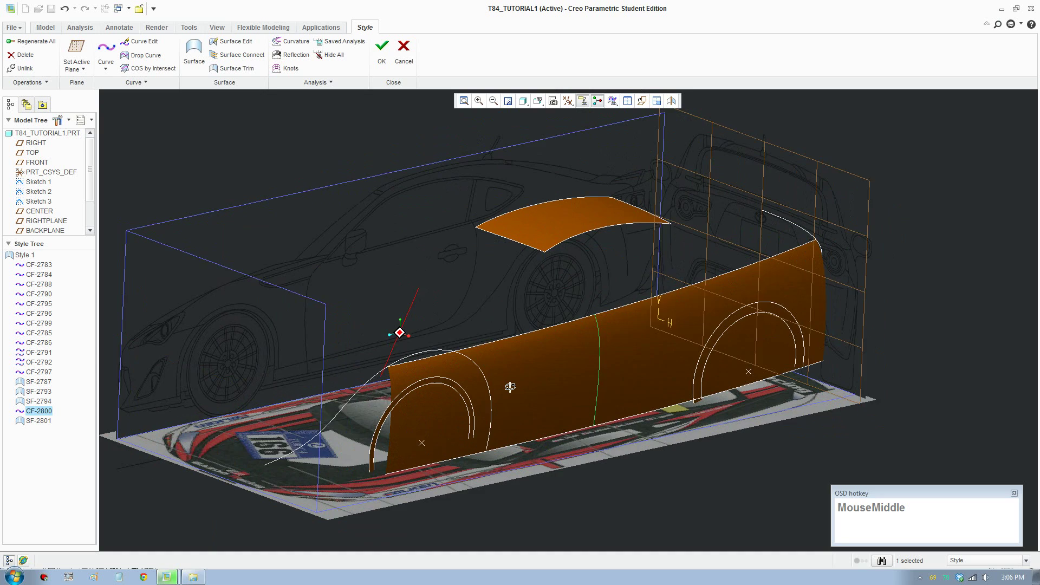